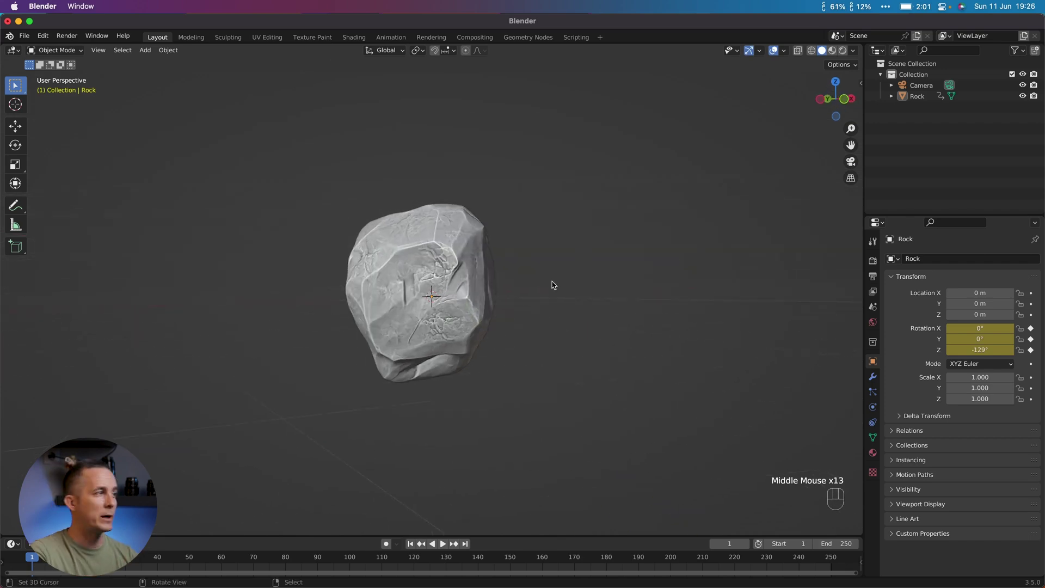
Briefly enter Edit Mode on the sculpted rock mesh and return to Object Mode
drag(432, 279, 519, 285)
key(Tab)
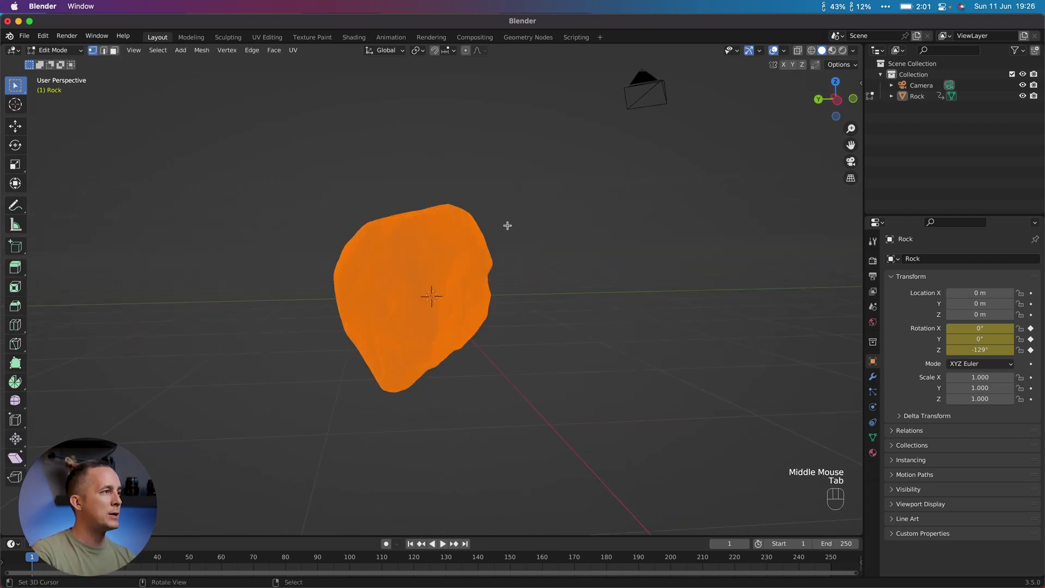
scroll(up, 3)
scroll(down, 3)
key(Tab)
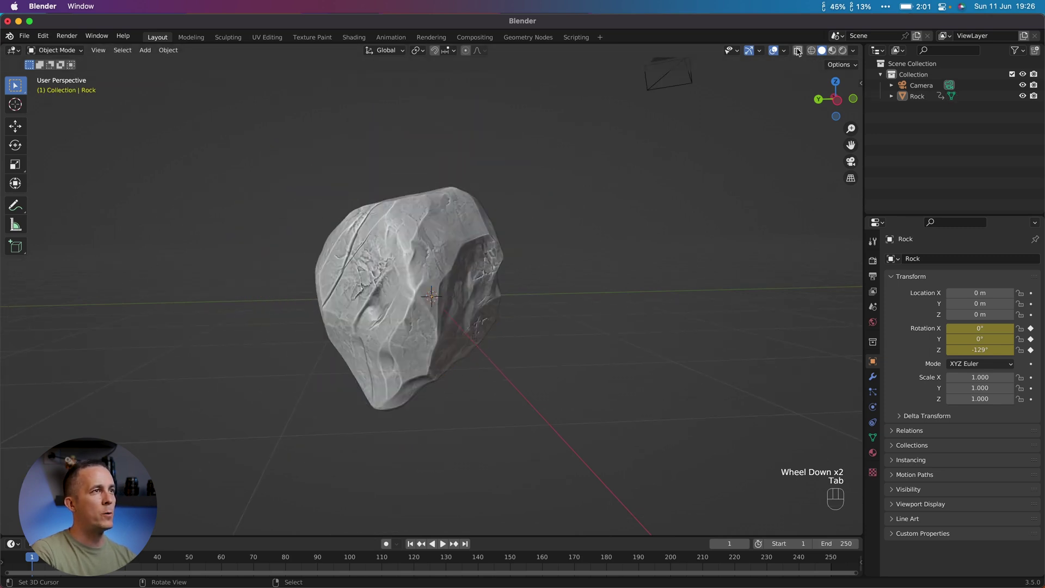
Enable Statistics in the Viewport Overlays and orbit around the 229,324-vertex rock
drag(789, 52, 522, 136)
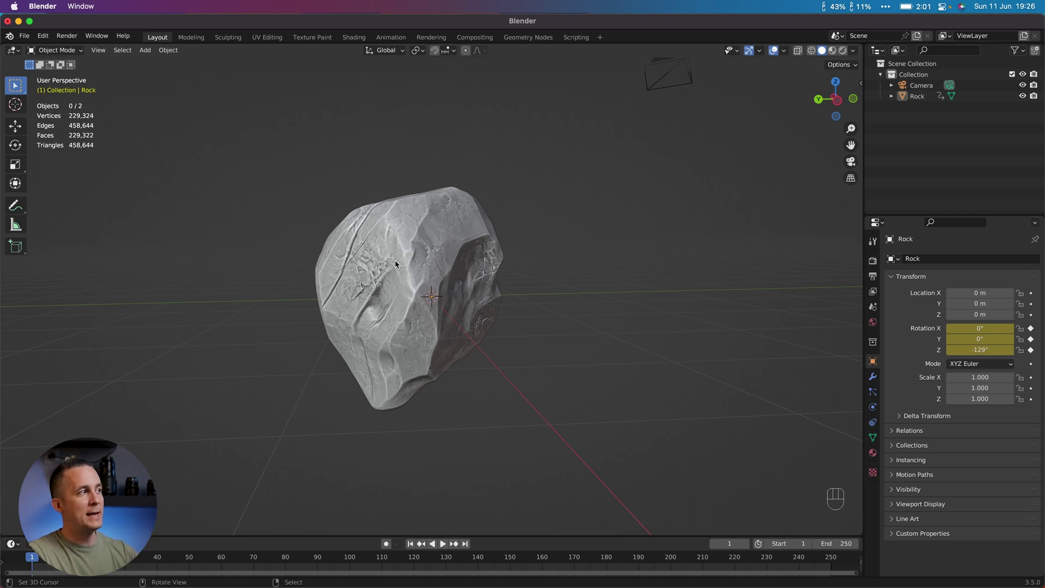
drag(373, 241, 412, 252)
drag(400, 264, 436, 257)
scroll(up, 3)
scroll(down, 3)
drag(455, 261, 389, 267)
drag(473, 265, 454, 257)
drag(483, 253, 346, 249)
drag(464, 264, 314, 268)
Rename the rock to Rock_High in the Outliner and duplicate it in place with Shift+D
middle_click(413, 262)
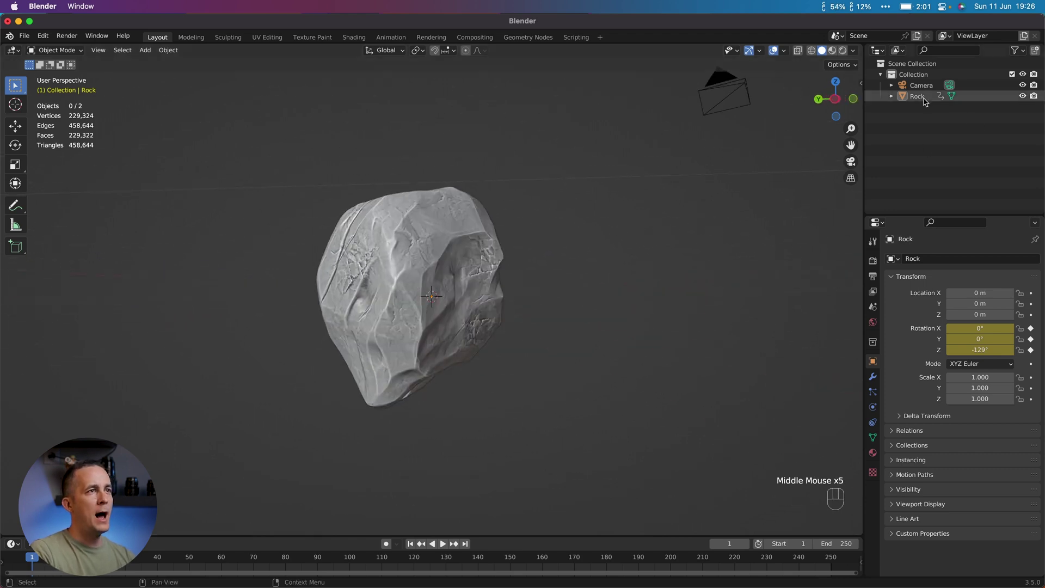
click(924, 100)
click(923, 100)
drag(923, 100, 975, 114)
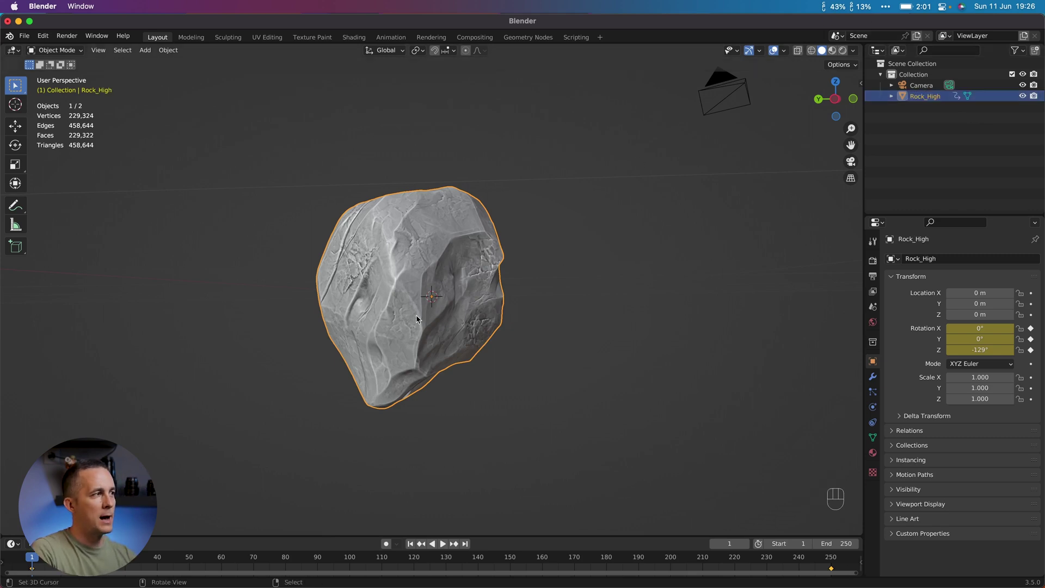
key(shift+d)
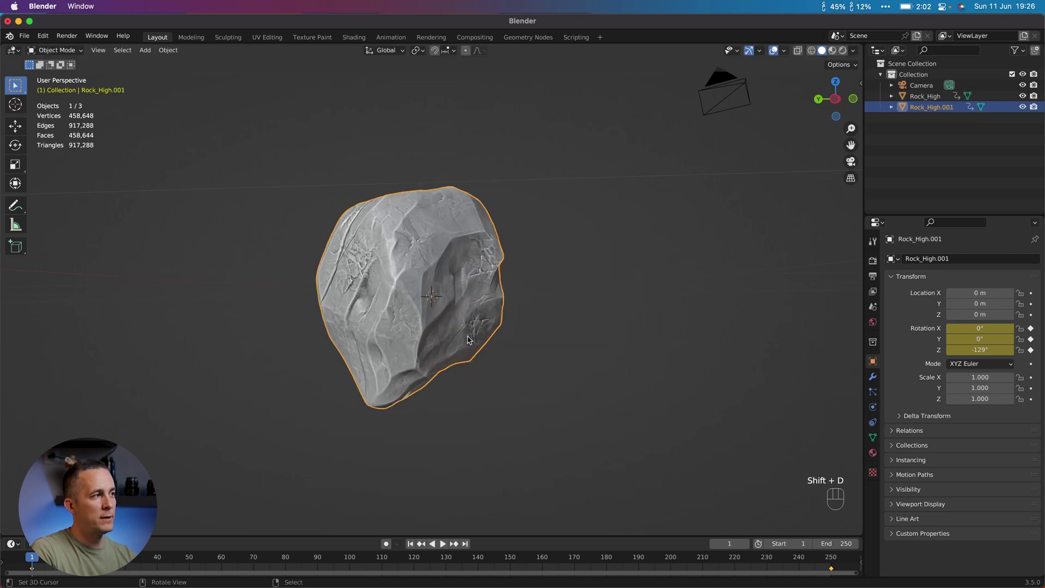
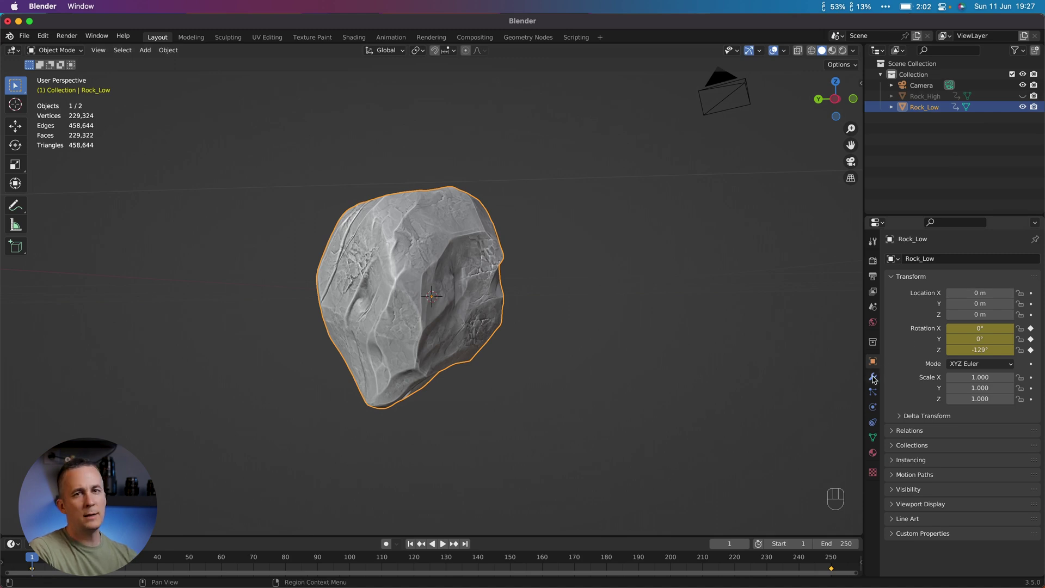
Add a Decimate modifier to Rock_Low at ratio 0.002 and inspect the 915-face result
click(876, 378)
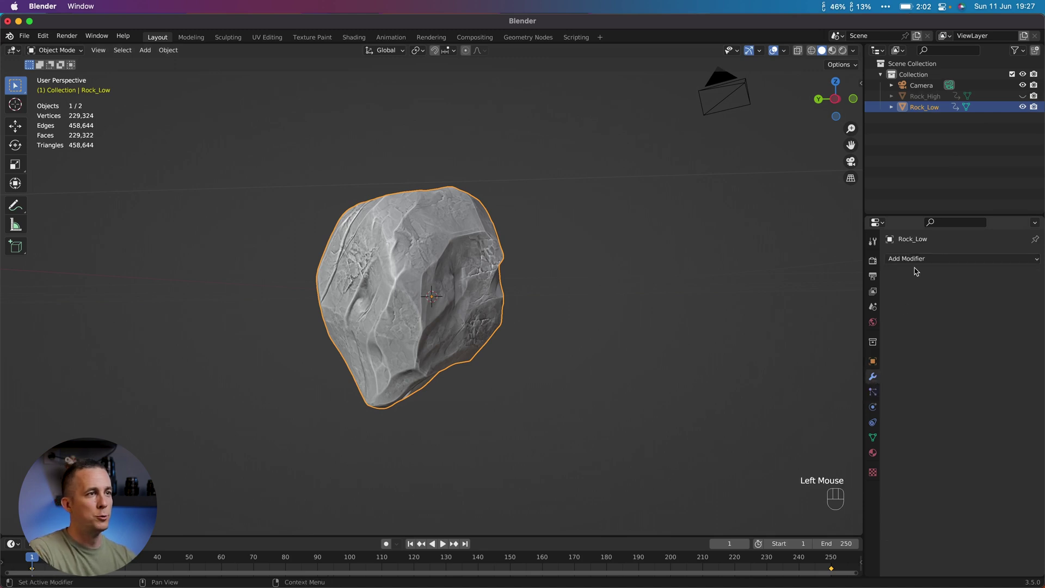
click(832, 343)
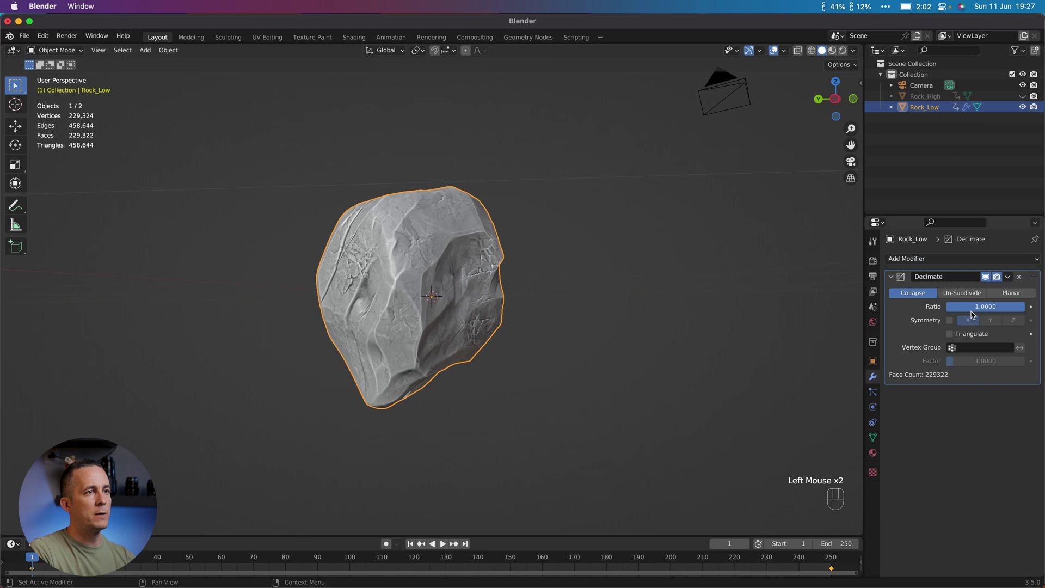
drag(988, 306, 418, 255)
key(KP_0)
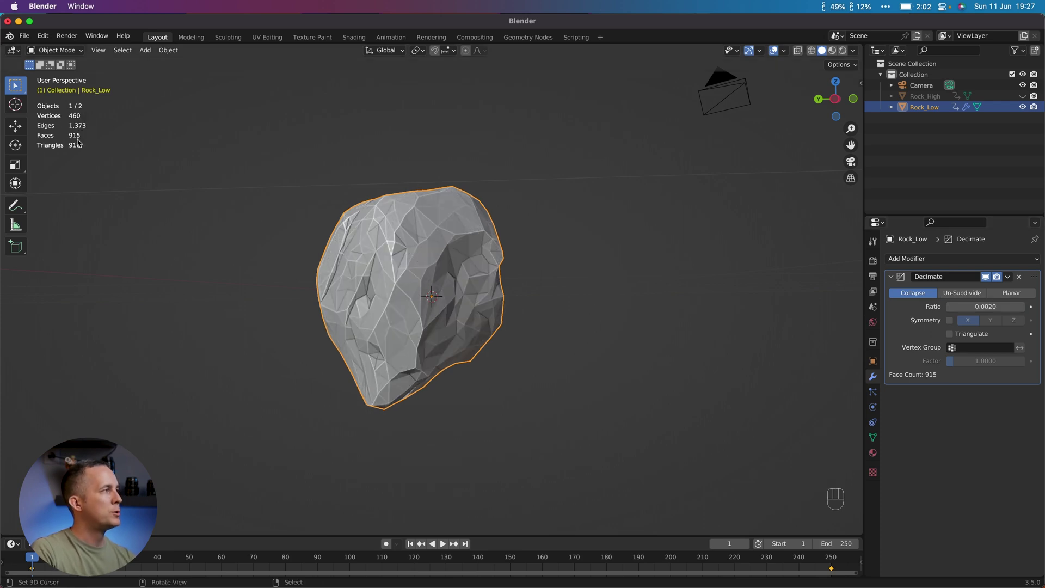
drag(465, 268, 384, 277)
drag(384, 274, 470, 272)
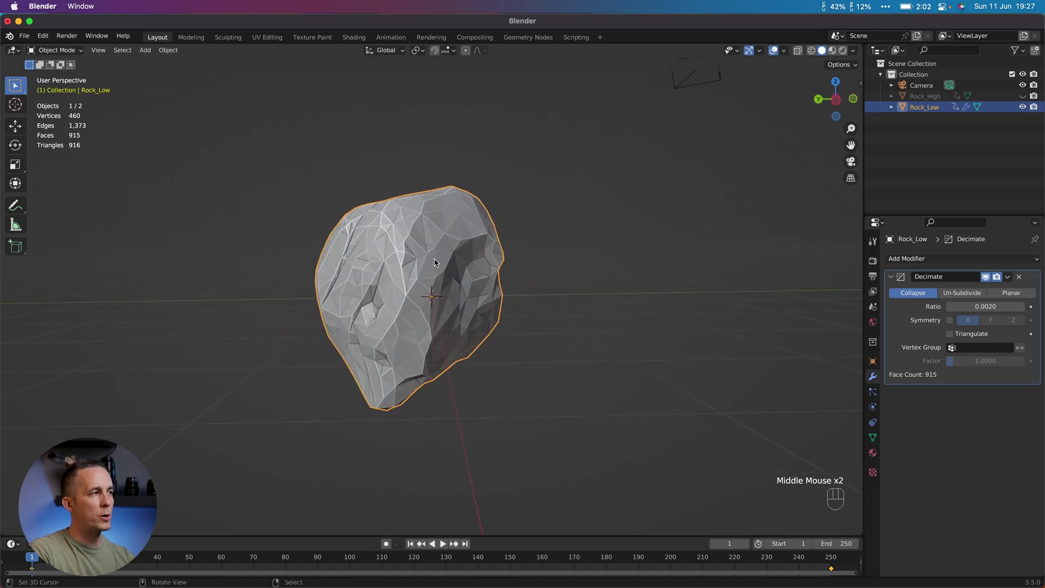
Remove the Decimate modifier and bring up the Remesh settings in Object Data Properties
click(1022, 279)
click(878, 439)
click(907, 516)
scroll(down, 3)
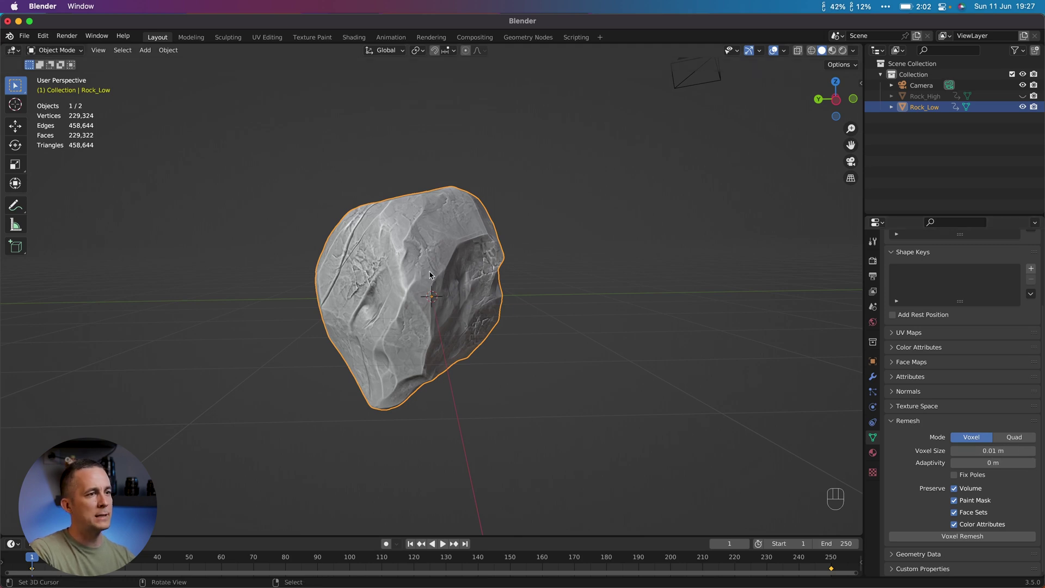
Voxel remesh Rock_Low at 0.2 m voxel size and inspect the 638-face blocky mesh
drag(1002, 450, 994, 445)
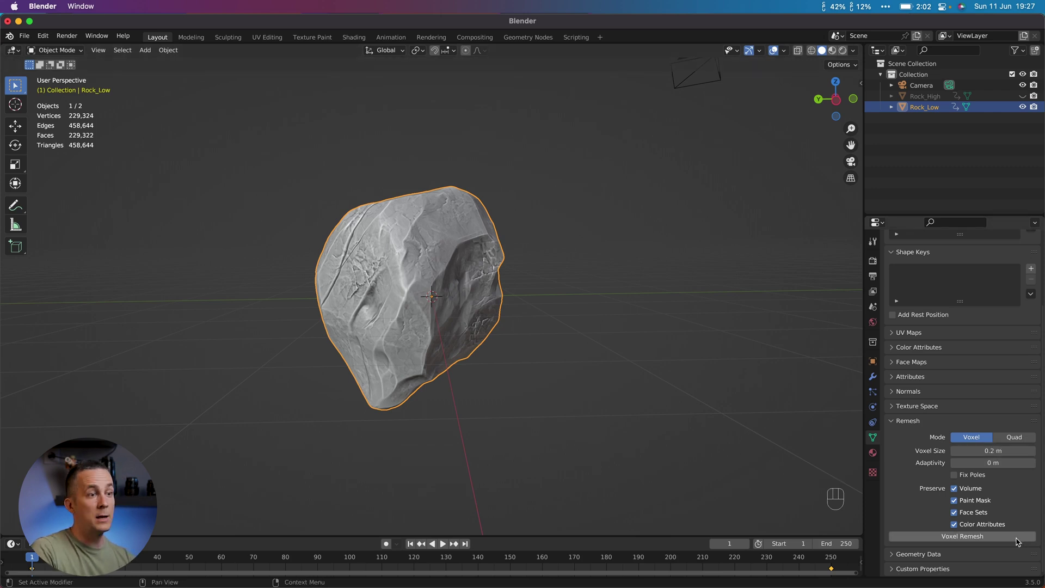
drag(989, 538, 843, 468)
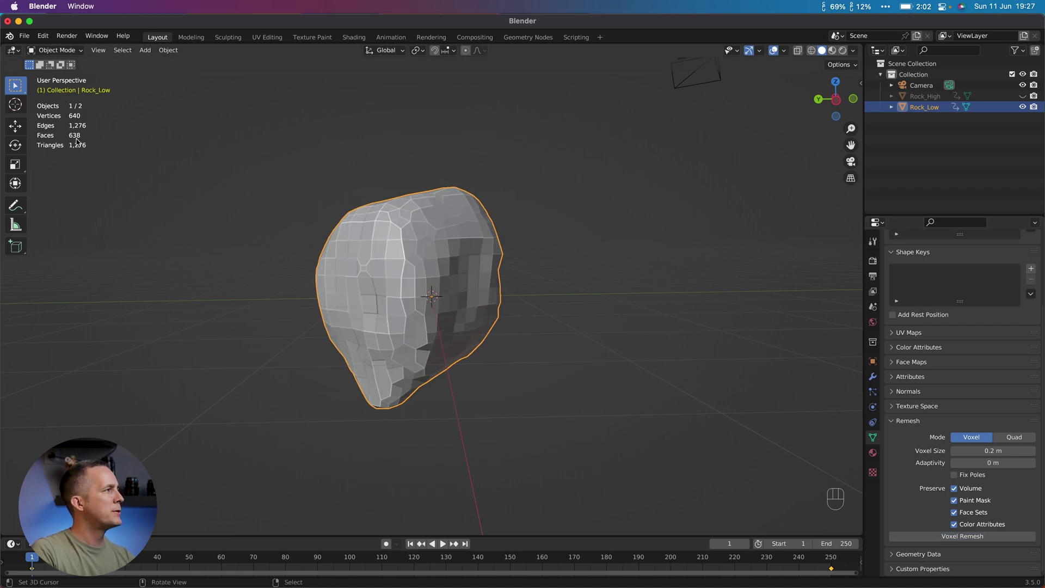
drag(465, 268, 452, 281)
drag(457, 272, 454, 264)
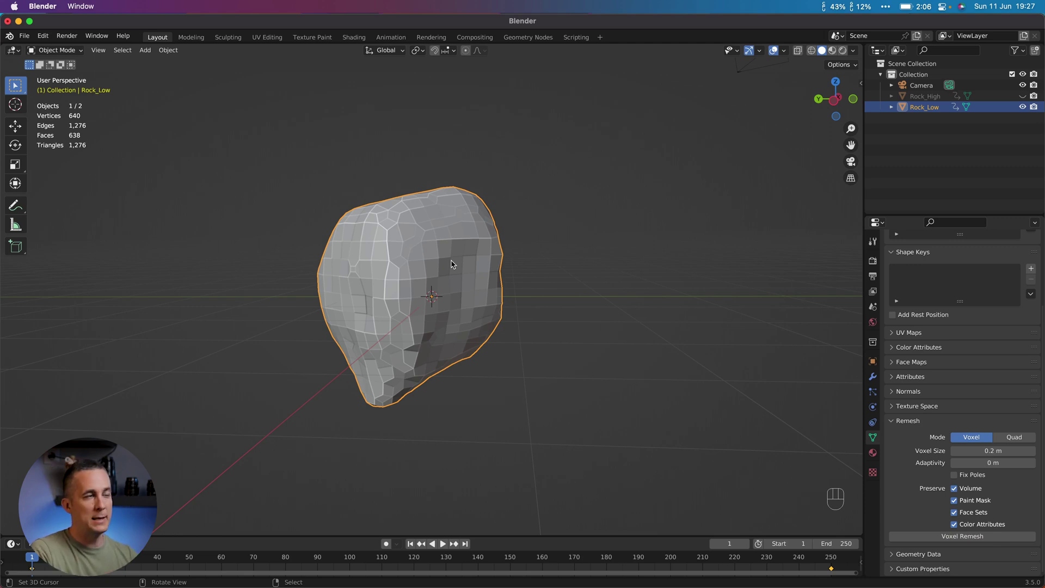
middle_click(447, 253)
Split the viewport vertically into two side-by-side 3D views of the remeshed rock
click(1026, 94)
click(1025, 97)
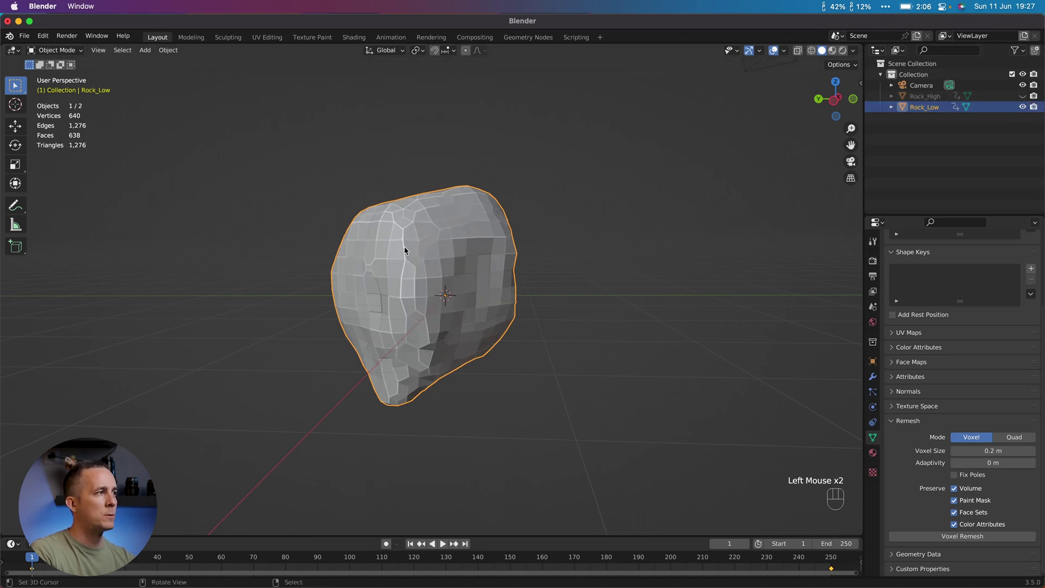
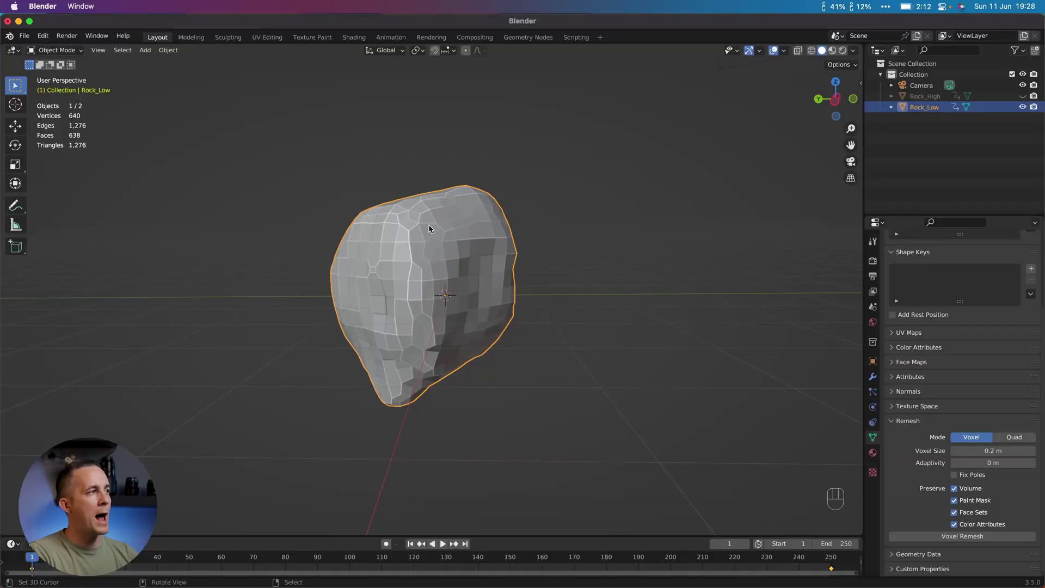
middle_click(412, 261)
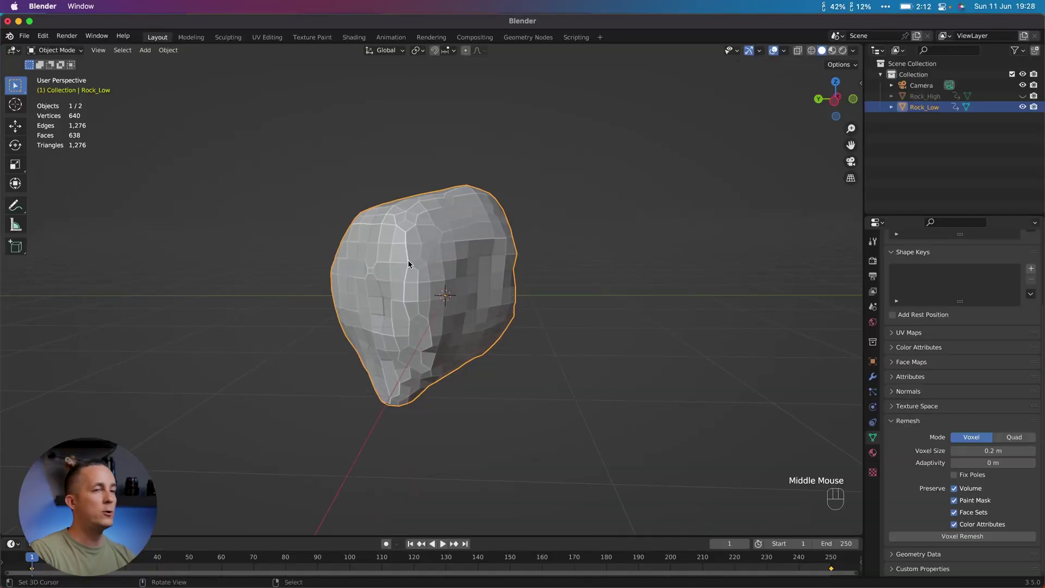
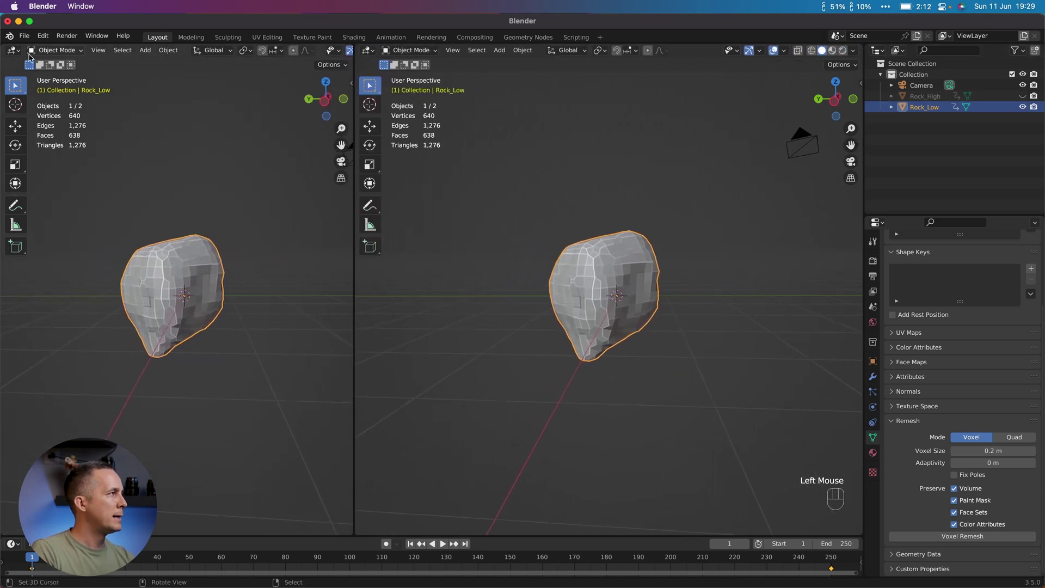
Turn the left area into the Shader Editor and create a new material for Rock_Low
drag(19, 54, 34, 152)
key(n)
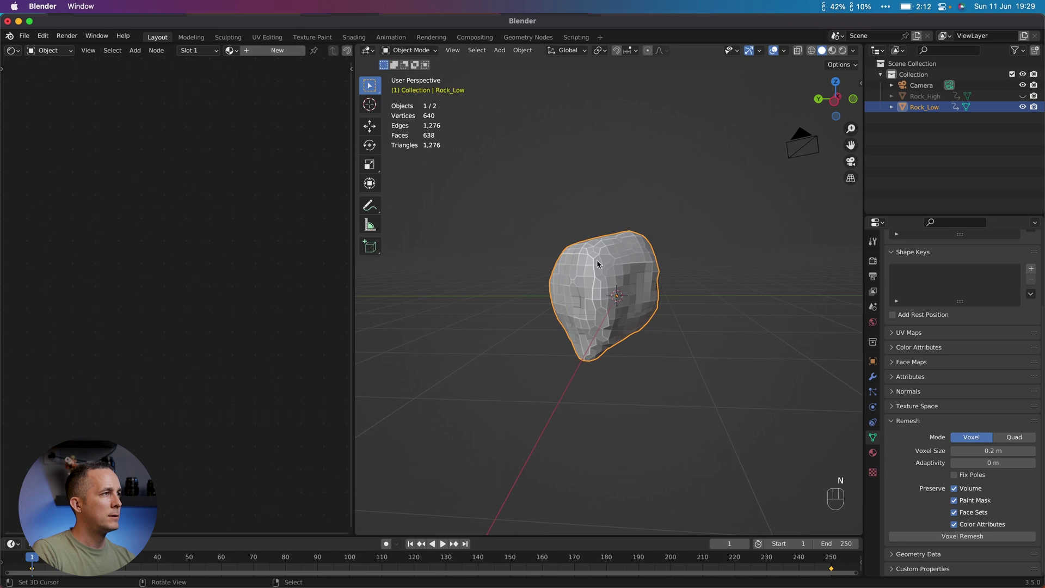
click(270, 52)
scroll(up, 3)
middle_click(151, 308)
drag(205, 269, 255, 273)
scroll(down, 3)
Add an Image Texture node and a Normal Map node to the material
key(shift+a)
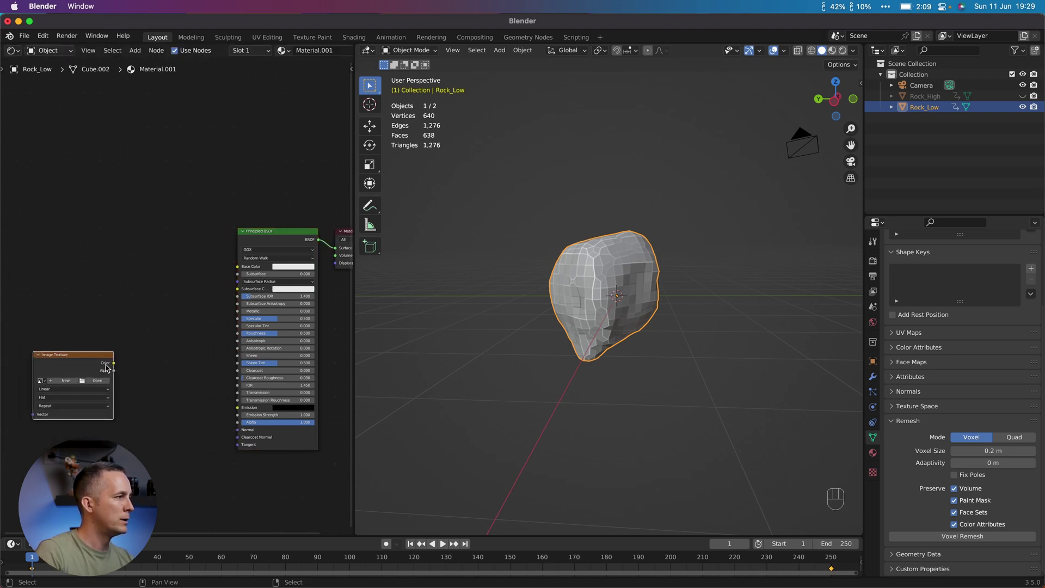
key(shift+a)
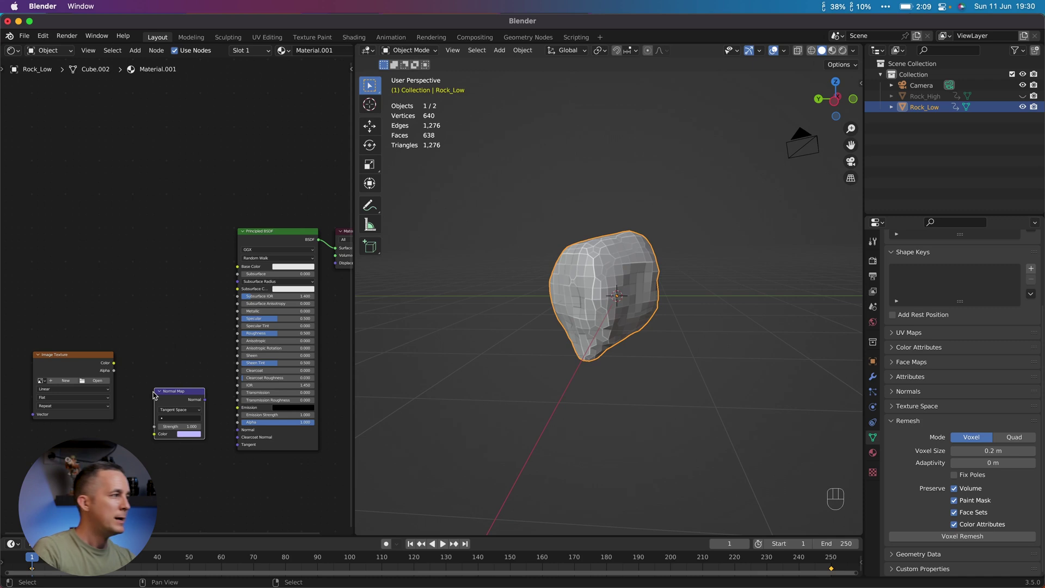
Wire the Image Texture colour through the Normal Map node into the shader's Normal input
click(180, 395)
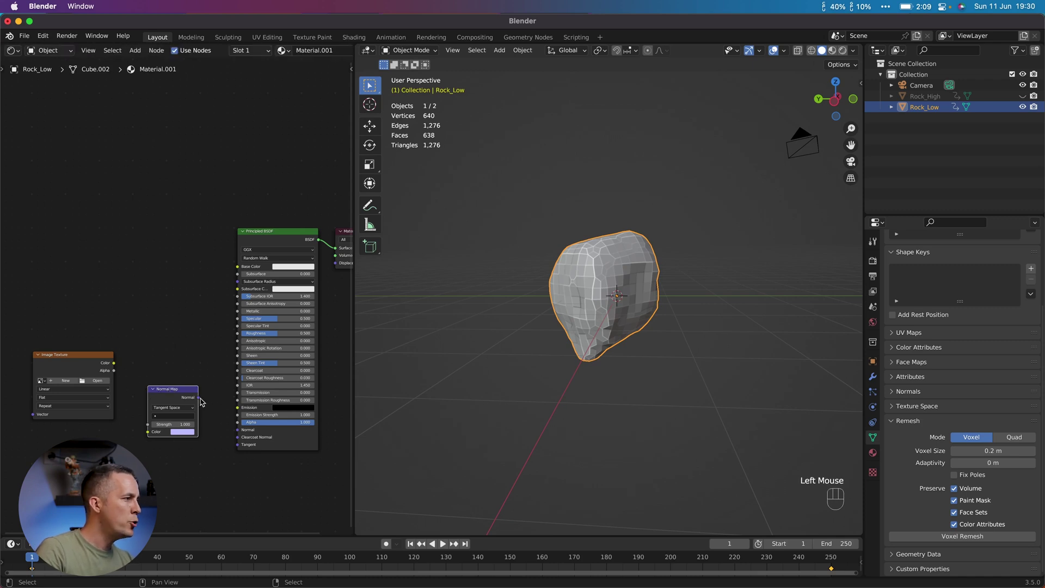
drag(201, 400, 240, 432)
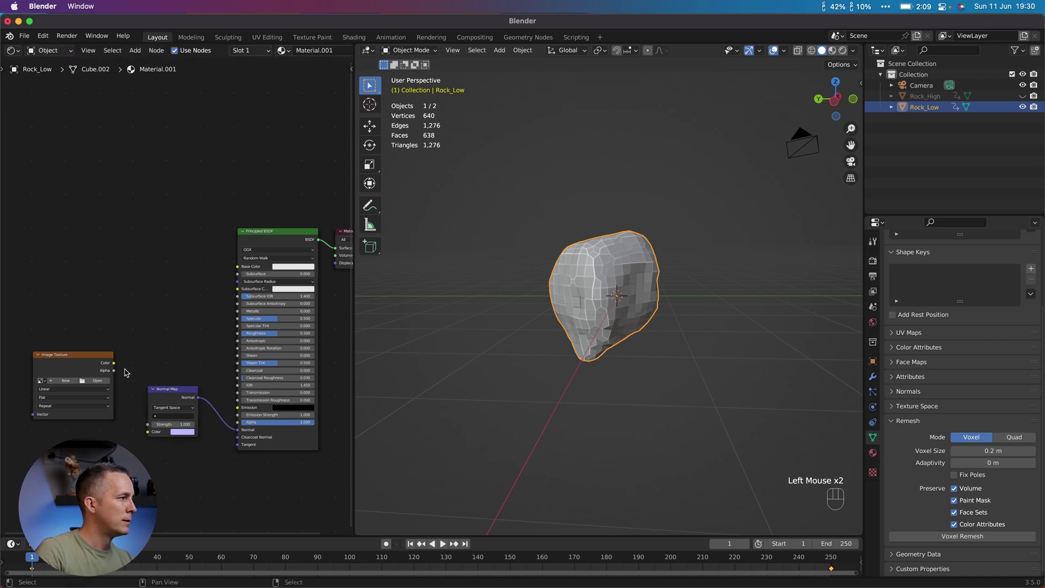
drag(118, 366, 147, 432)
scroll(up, 3)
middle_click(88, 382)
scroll(up, 3)
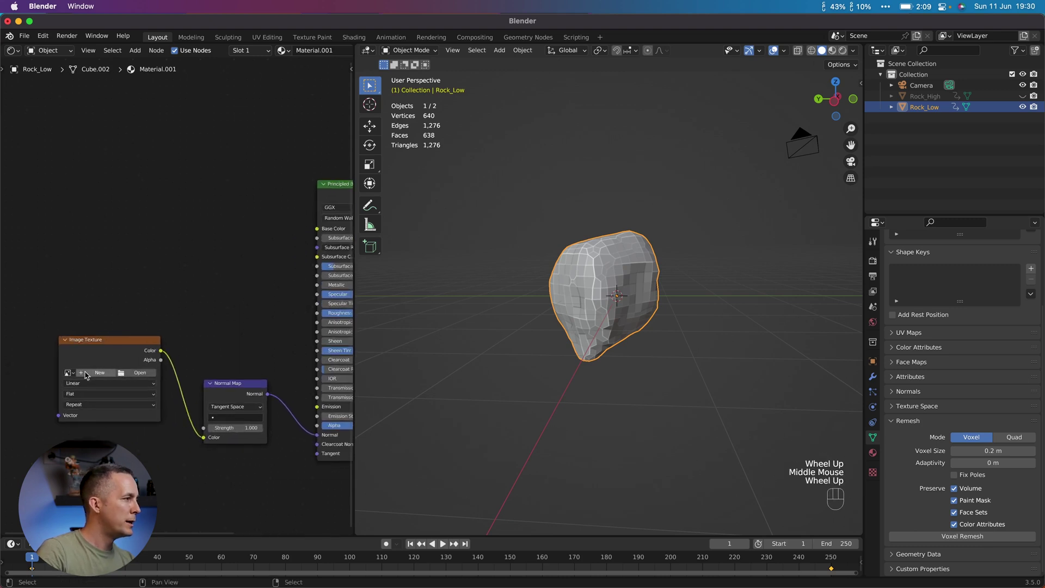
Create a new Rock_Normal image in the texture node and set its colour space to Non-Color
drag(106, 376, 99, 492)
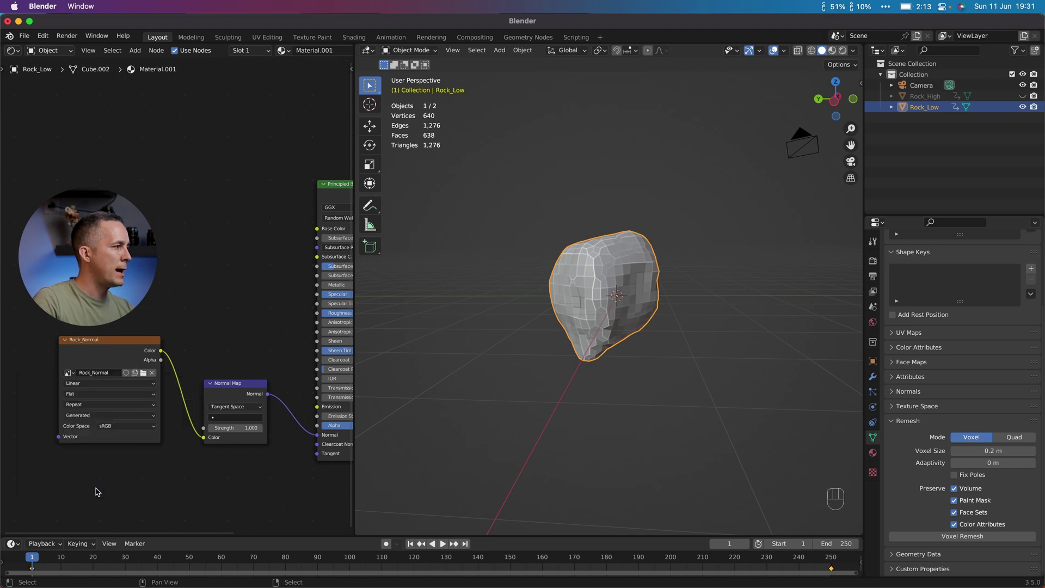
drag(111, 428, 125, 484)
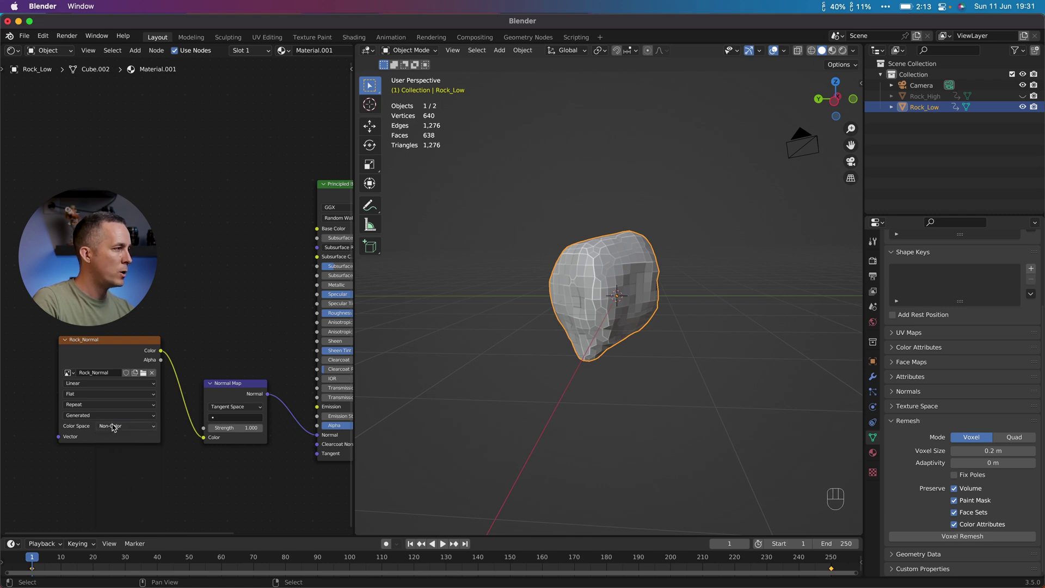
middle_click(619, 286)
scroll(down, 3)
middle_click(618, 288)
click(877, 375)
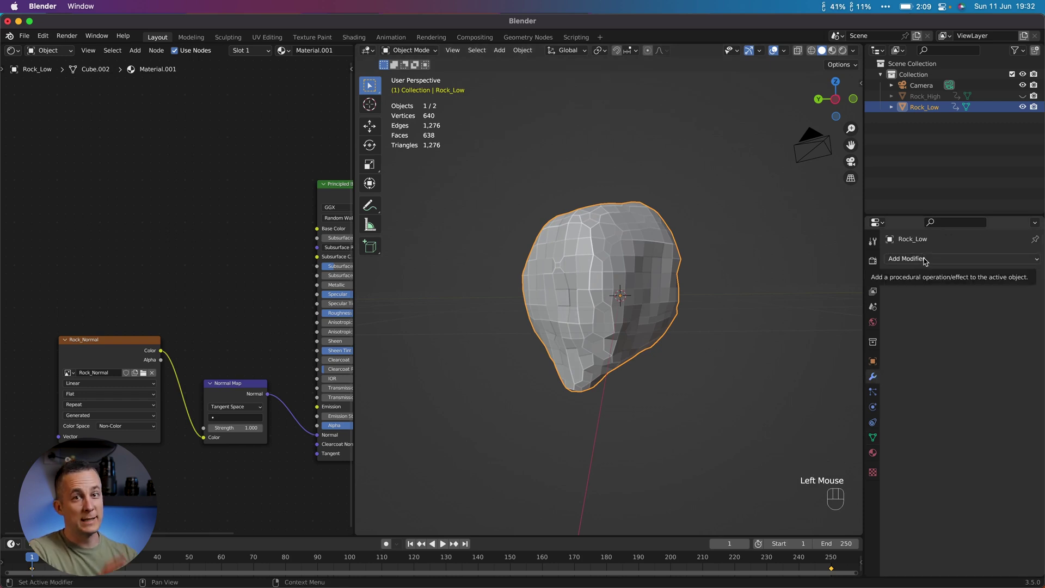
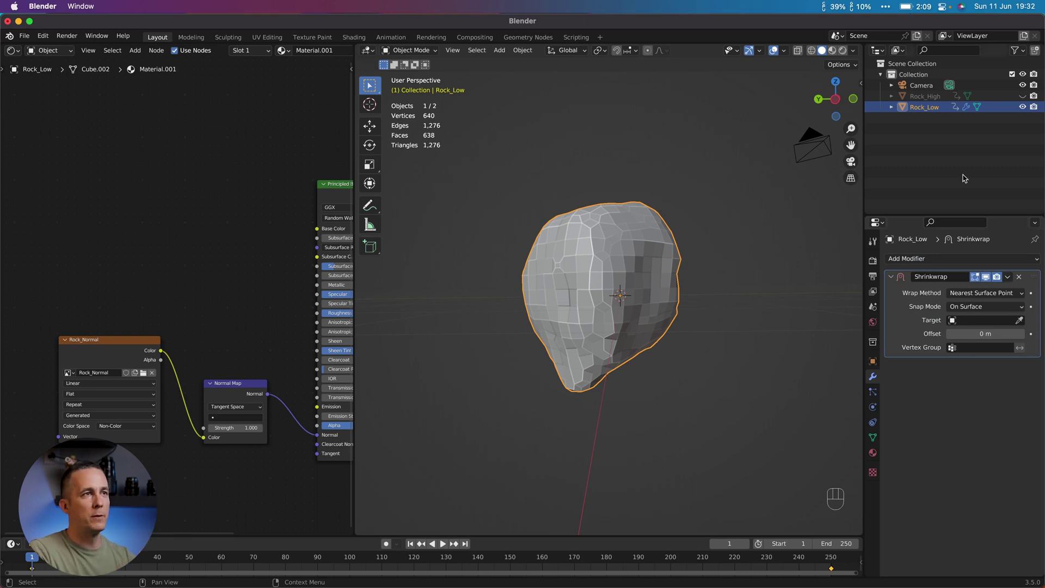
Unhide Rock_High and give Rock_Low a Shrinkwrap modifier targeting Rock_High
middle_click(616, 264)
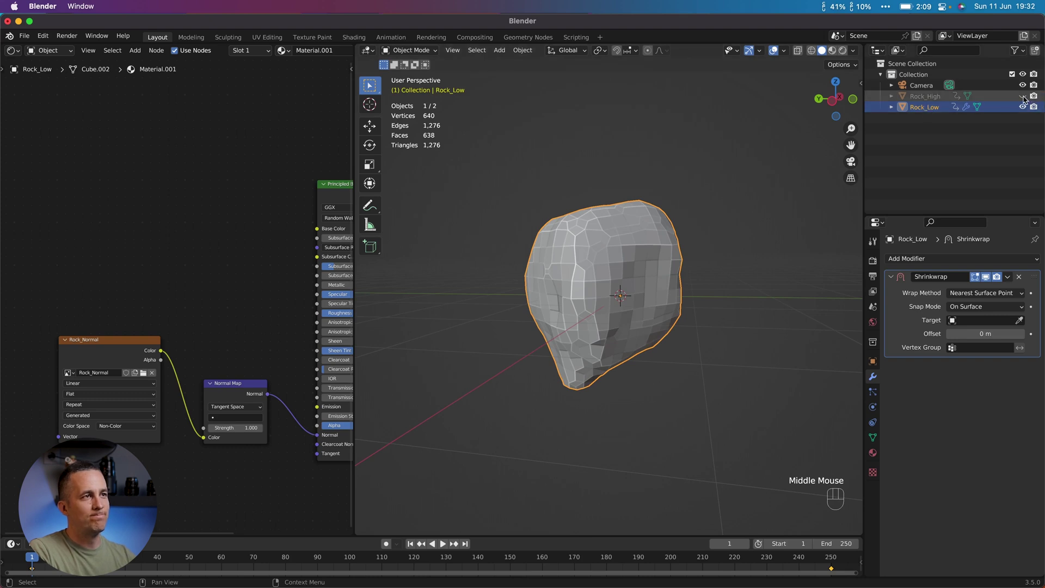
click(1023, 96)
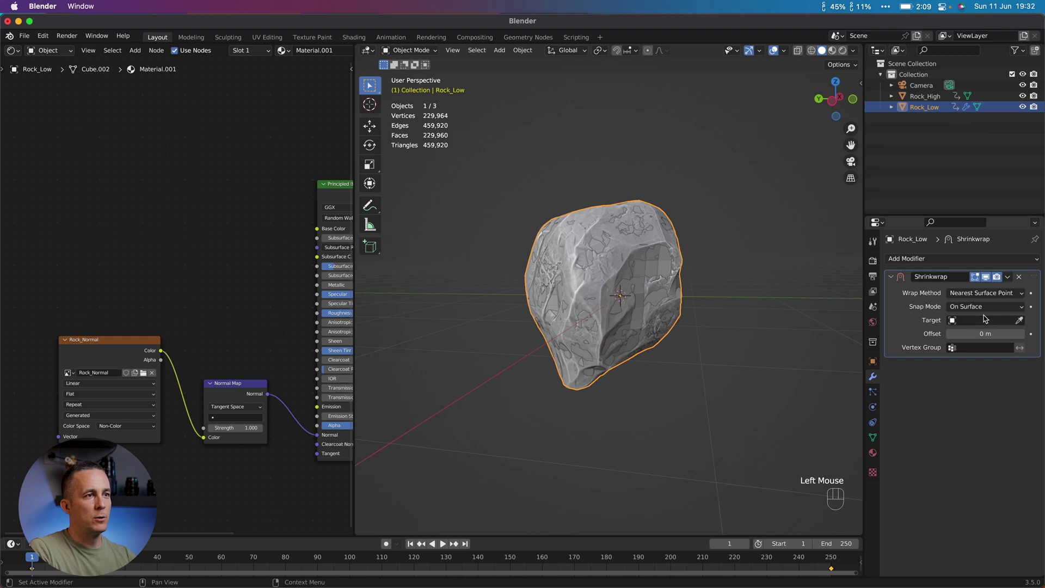
click(1024, 321)
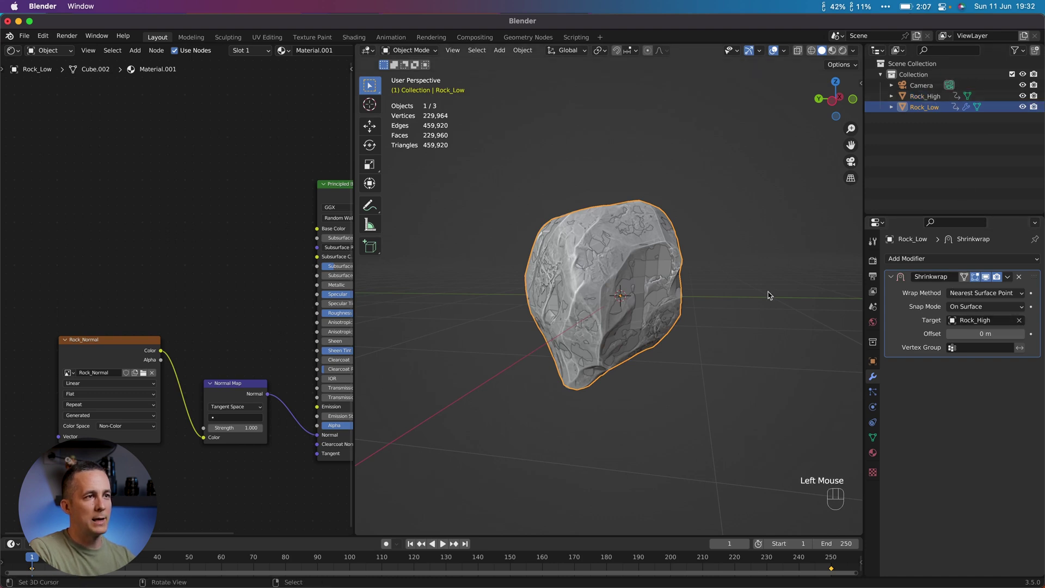
Apply the Shrinkwrap permanently, then set render max samples to 128 with denoising on
drag(1012, 279, 967, 296)
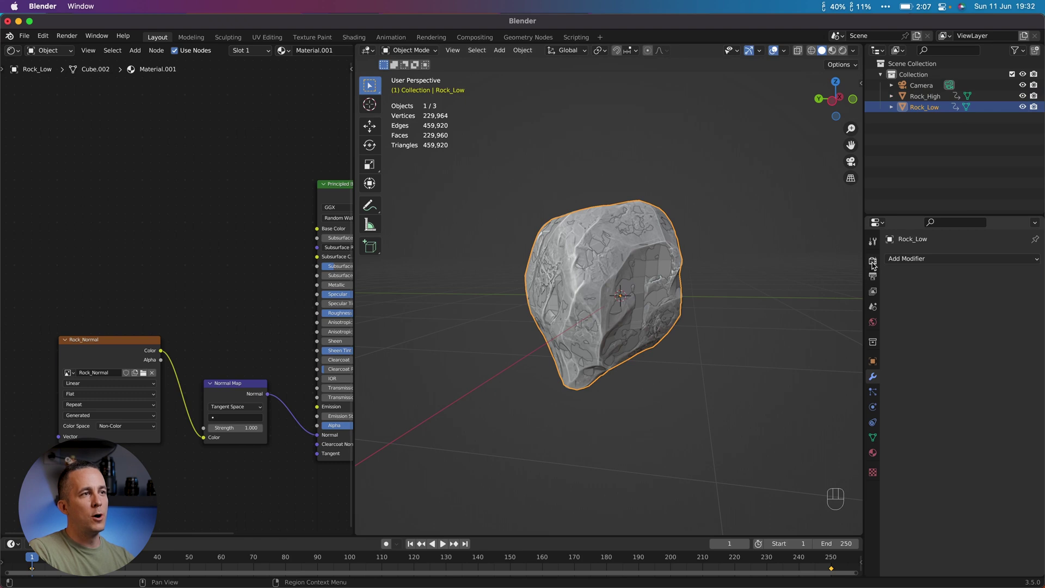
click(876, 266)
drag(987, 261, 969, 297)
drag(973, 290, 972, 315)
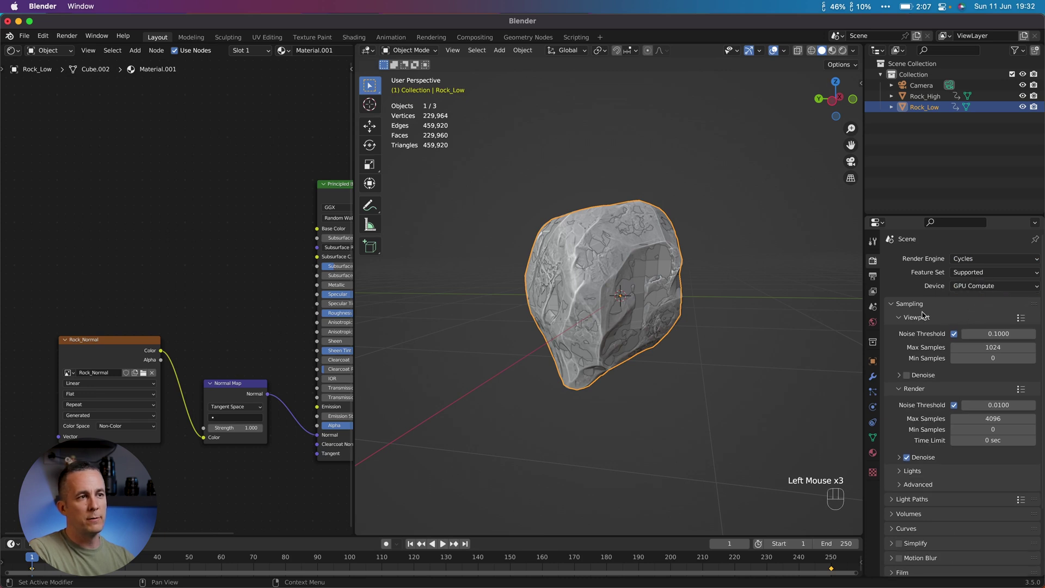
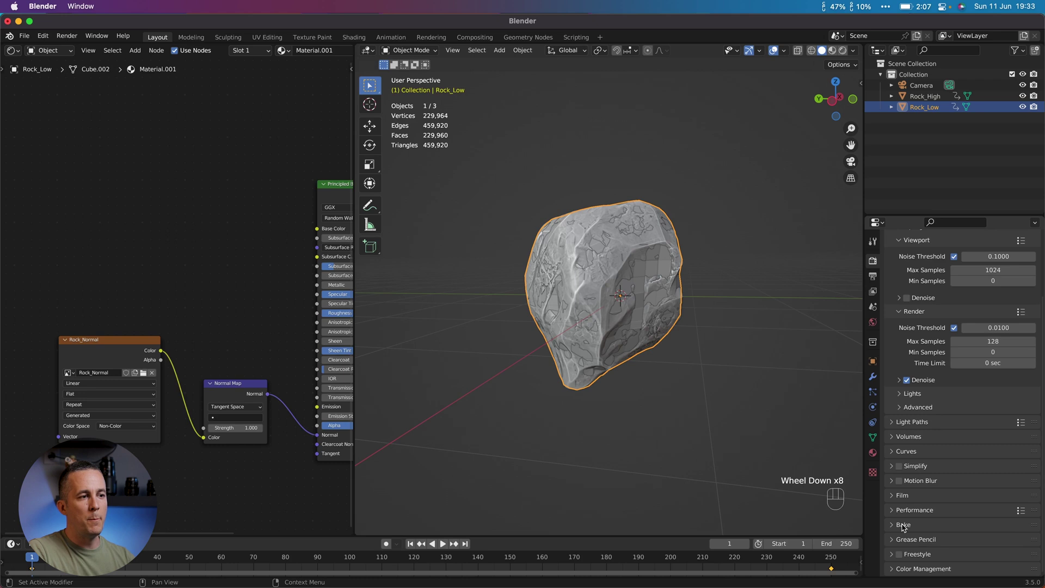
Expand the Bake panel in Render Properties to reach the bake type settings
click(906, 527)
scroll(down, 3)
scroll(down, 3)
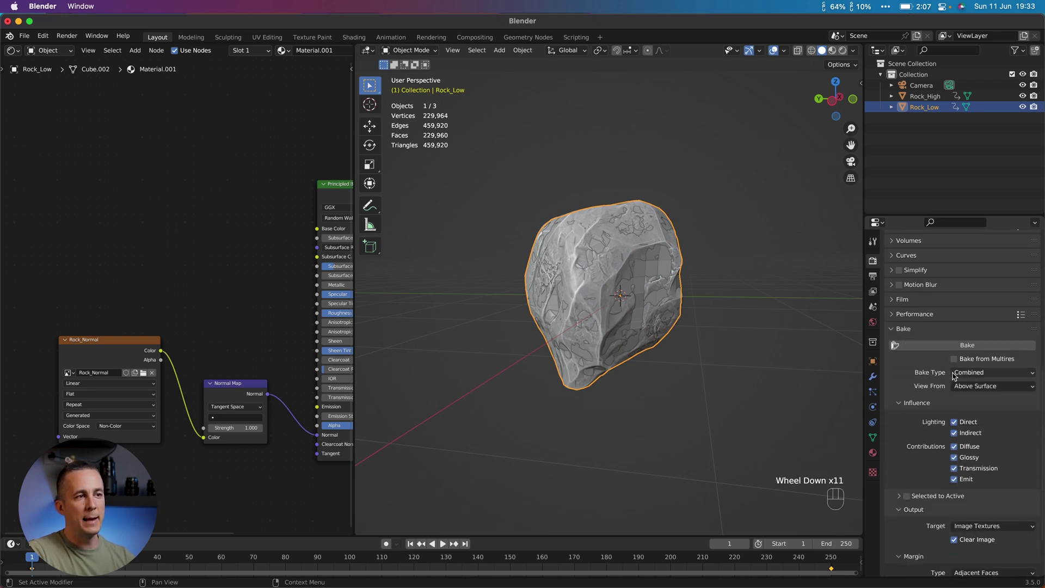
Set the bake type to Normal and enable Selected to Active baking
drag(989, 375, 984, 436)
scroll(down, 3)
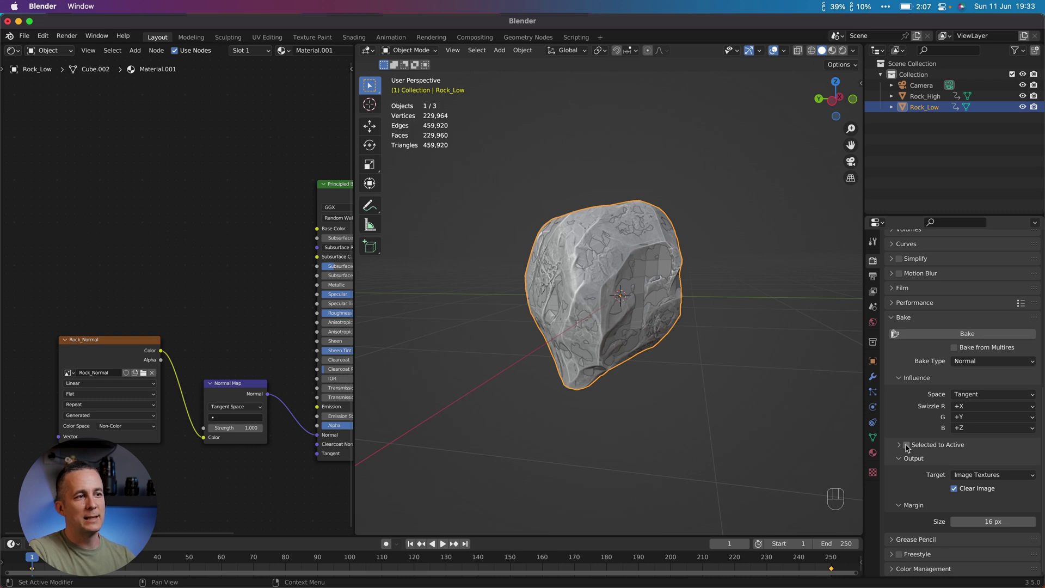
click(908, 446)
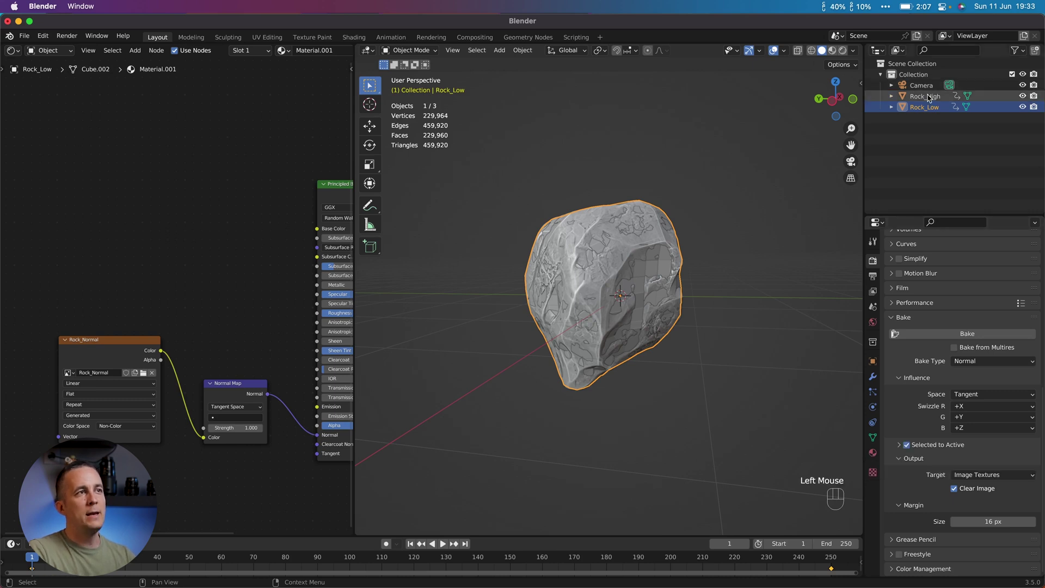
Select Rock_High, then Ctrl-select Rock_Low so it becomes the active bake target
click(929, 99)
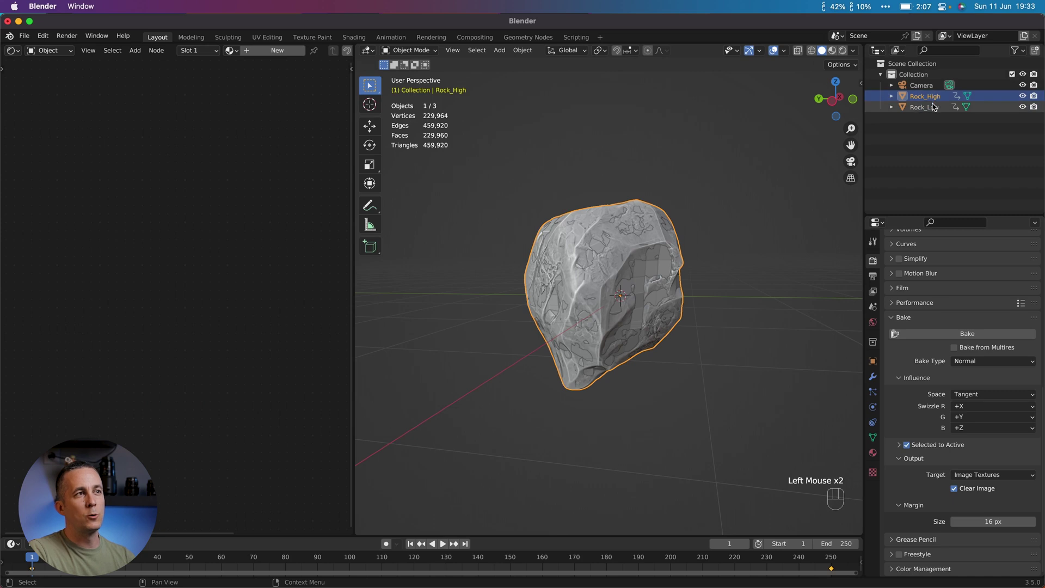
click(933, 111)
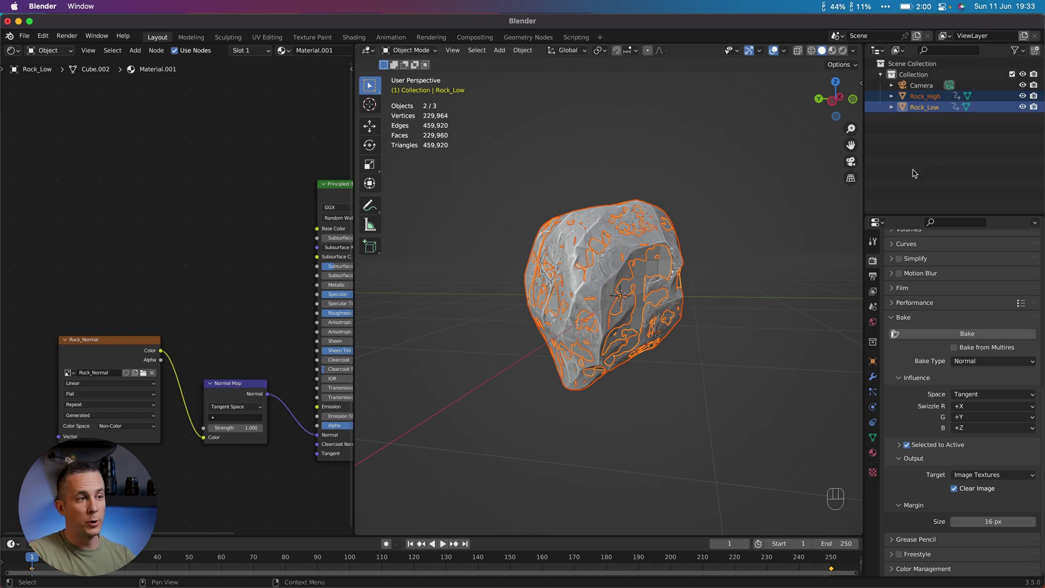
Duplicate both rocks in place as backups and hide the copied Rock_Low.001
click(904, 447)
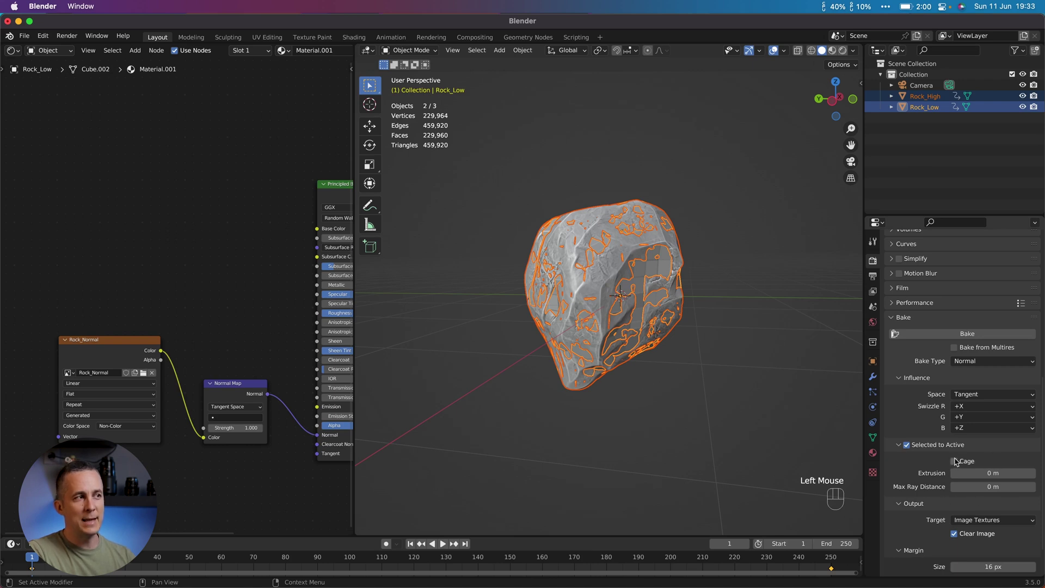
drag(922, 121, 789, 136)
click(786, 139)
key(shift+d)
key(shift+s)
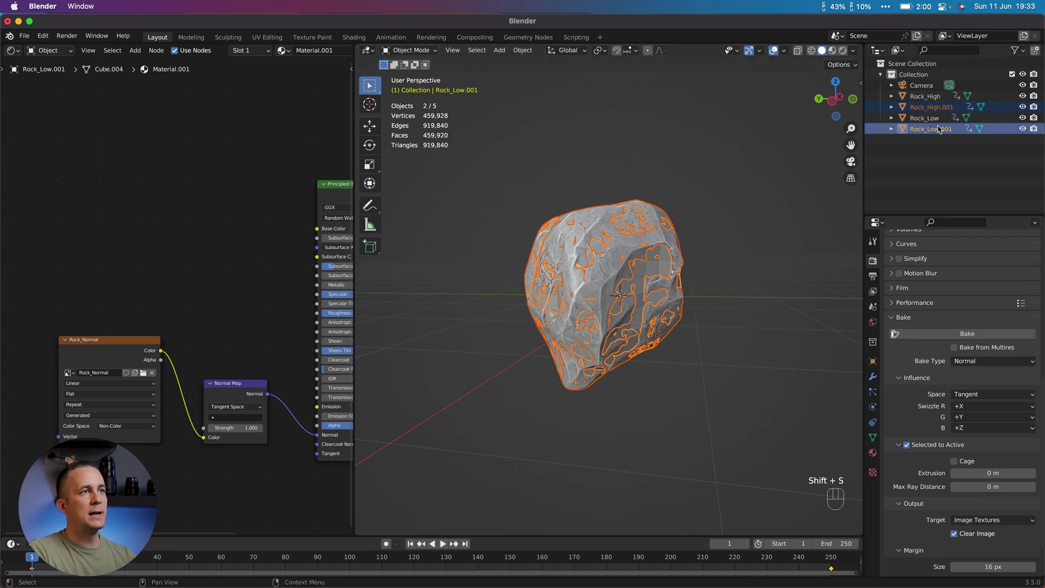
click(940, 131)
key(shift+d)
click(1028, 132)
Make and slightly scale an extra low-rock copy, then delete that accidental Rock_Low.002
key(s)
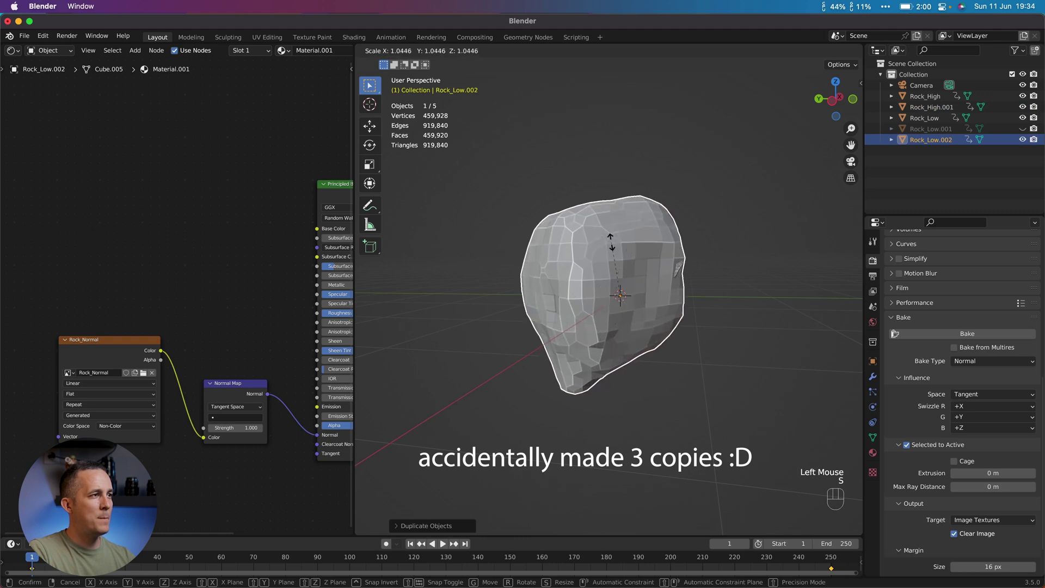
key(s)
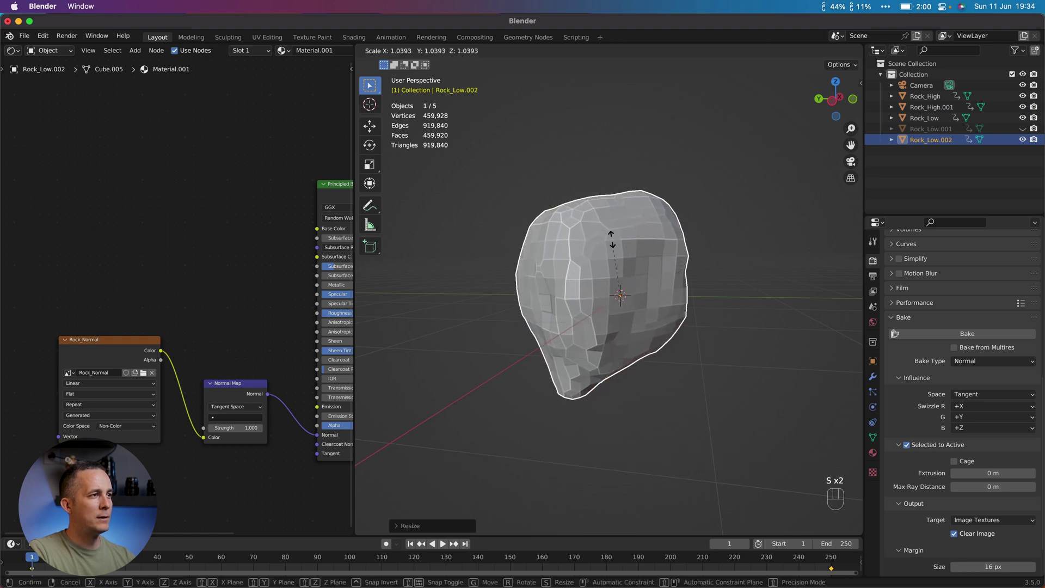
drag(617, 252, 451, 264)
drag(470, 264, 617, 288)
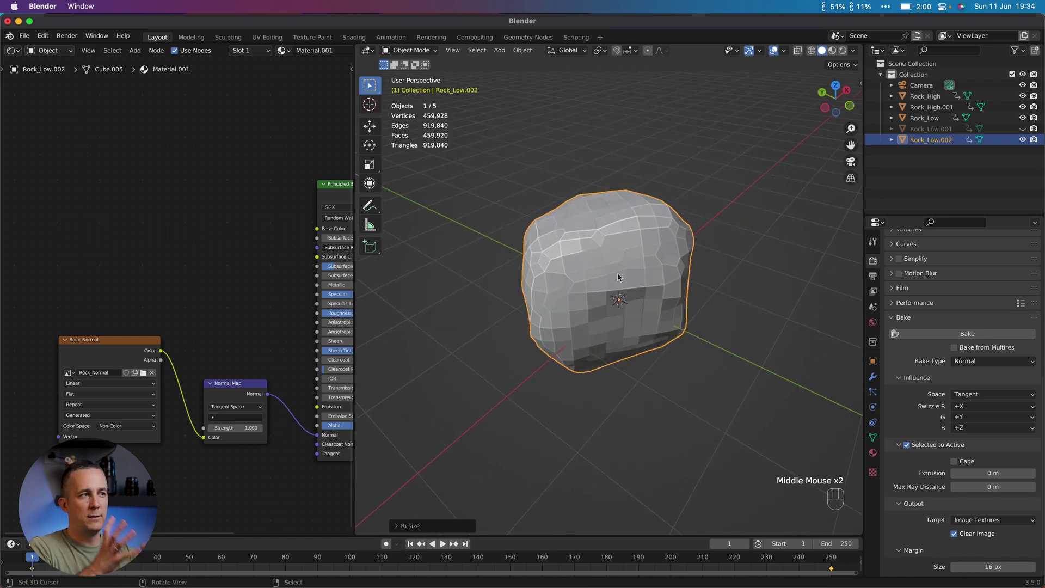
drag(564, 261, 599, 250)
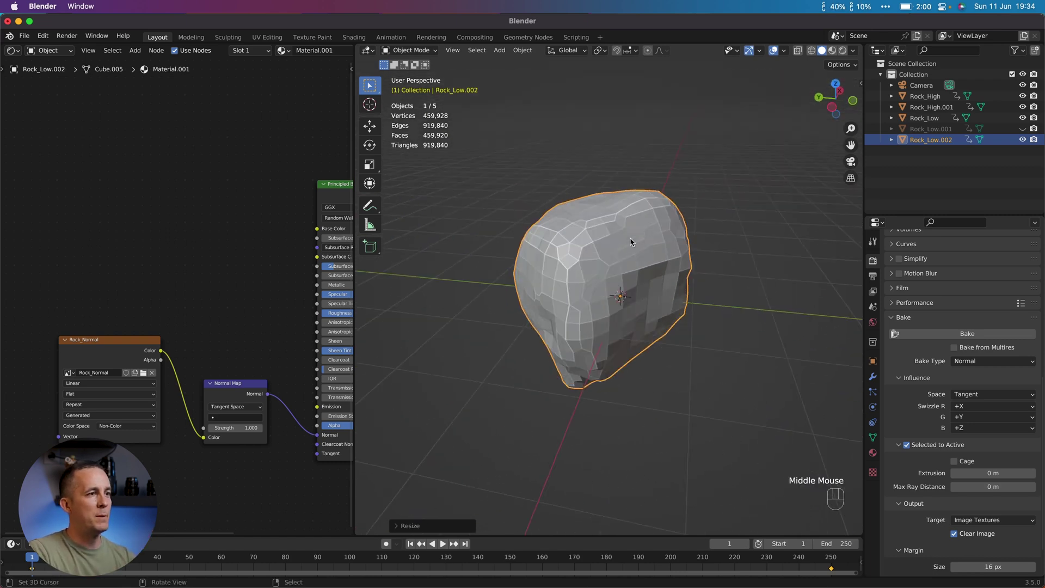
drag(666, 241, 664, 217)
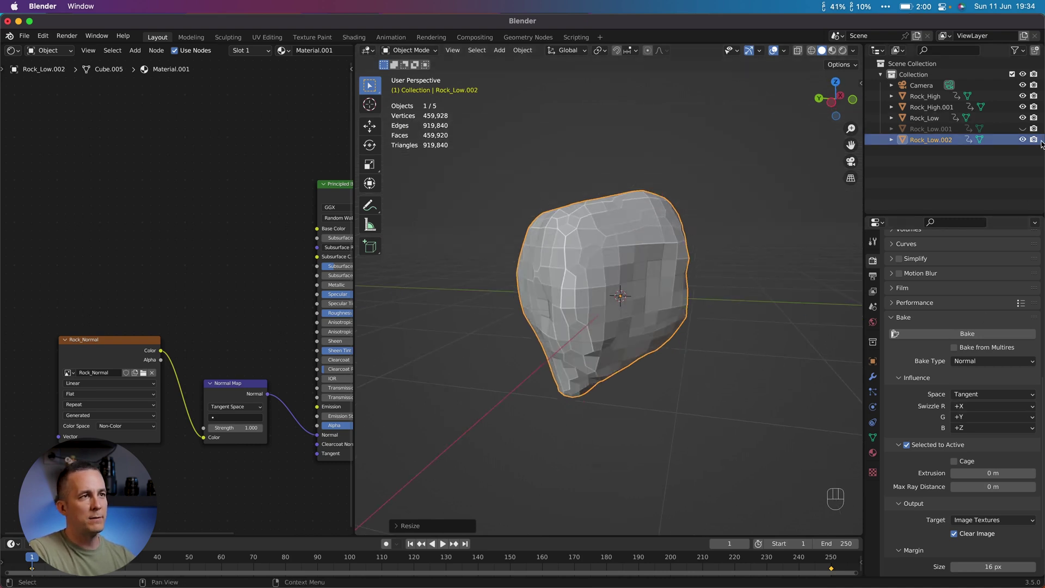
click(943, 142)
key(Delete)
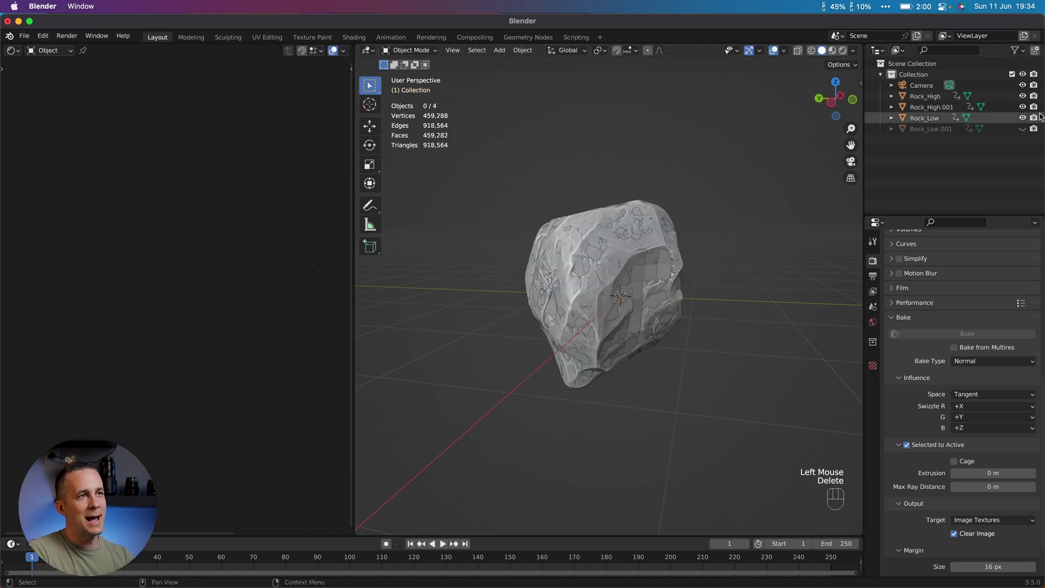
Delete the remaining backup copies Rock_Low.001 and Rock_High.001, leaving Camera, Rock_High and Rock_Low
click(1021, 130)
click(942, 132)
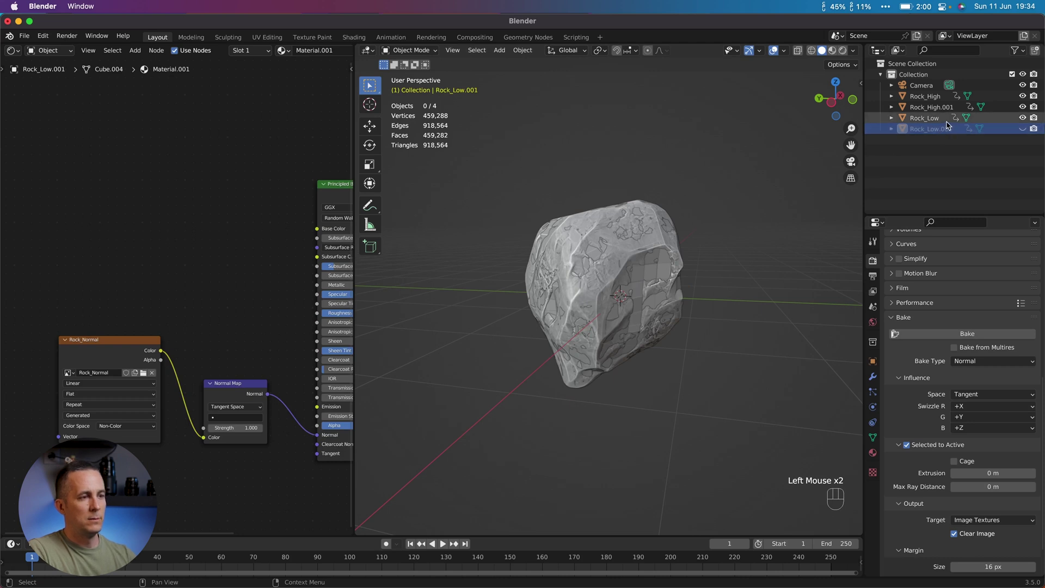
key(Delete)
click(942, 107)
key(Delete)
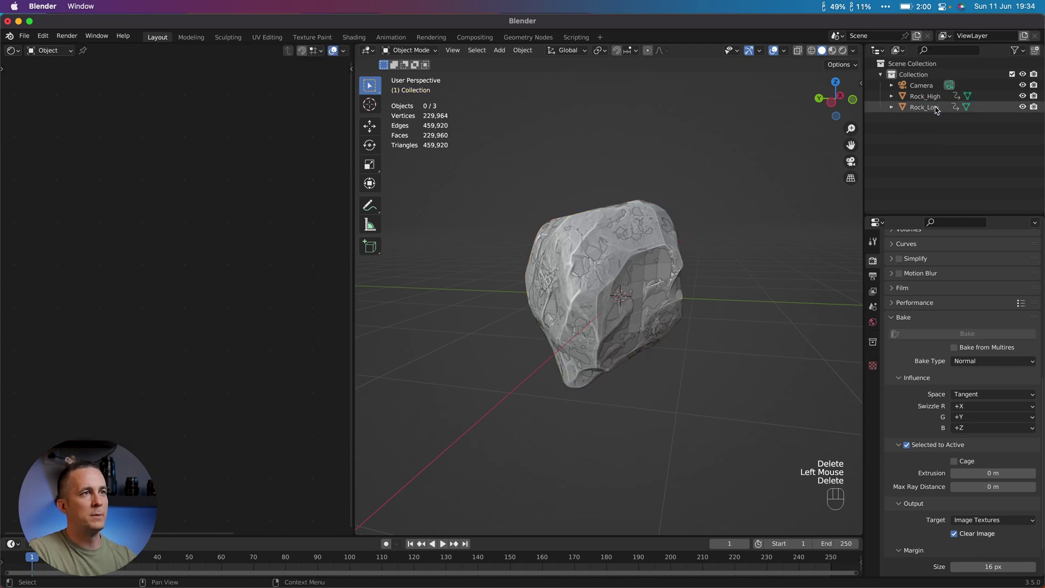
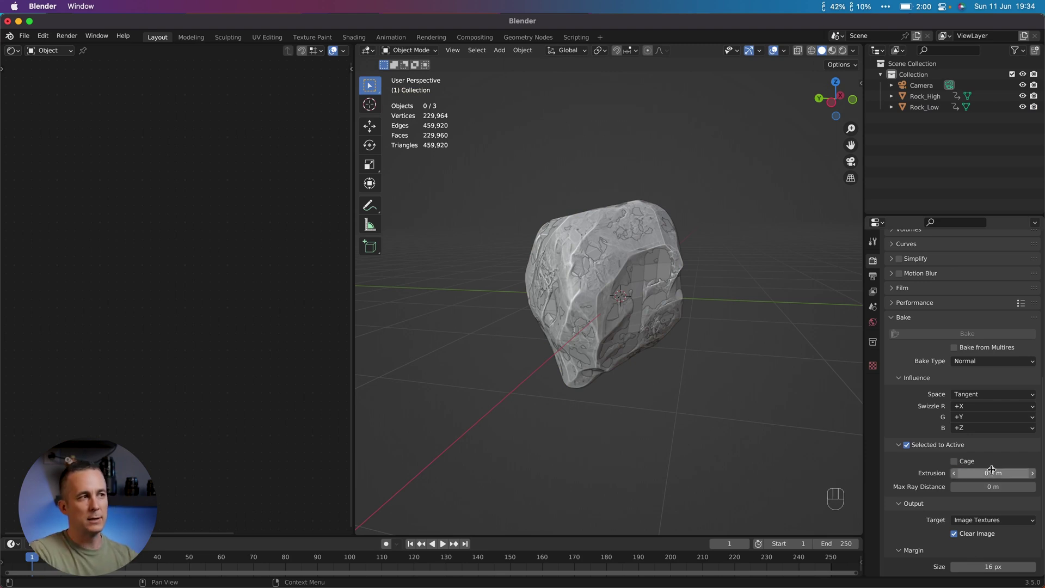
Set the bake extrusion to 0.5 m, smooth-shade Rock_High and hide it
drag(627, 282, 927, 99)
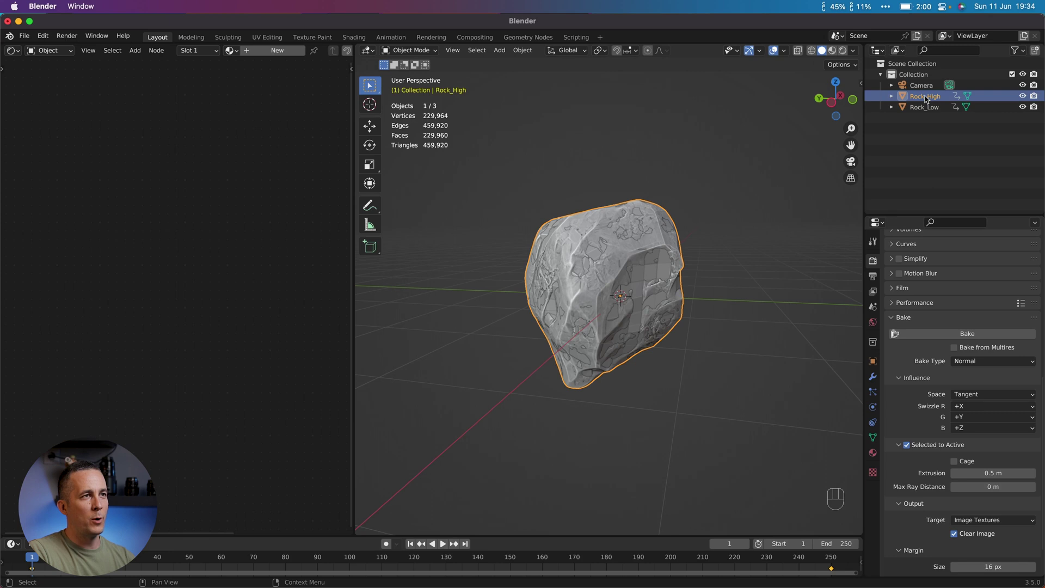
key(w)
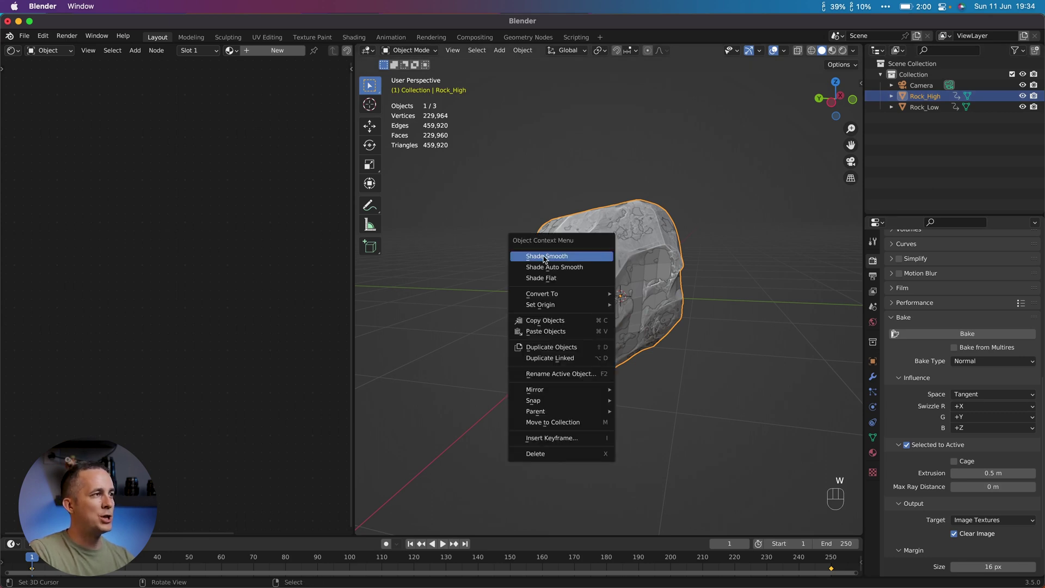
click(921, 109)
key(w)
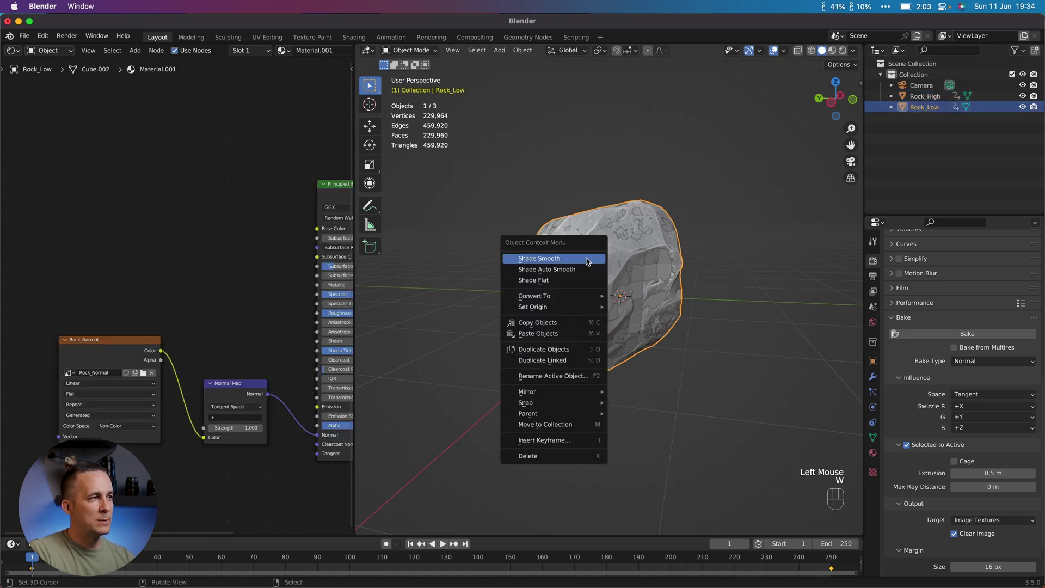
scroll(up, 3)
click(1023, 96)
key(super+z)
scroll(up, 3)
key(super+z)
Smooth-shade Rock_Low with 30° auto smooth, then show Rock_High again and hide Rock_Low
click(1024, 99)
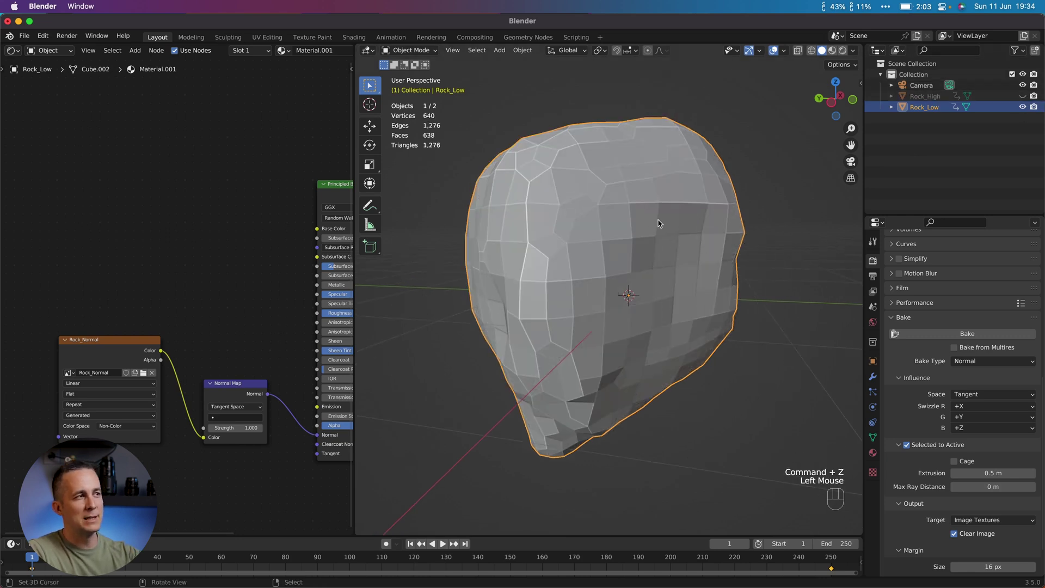
key(w)
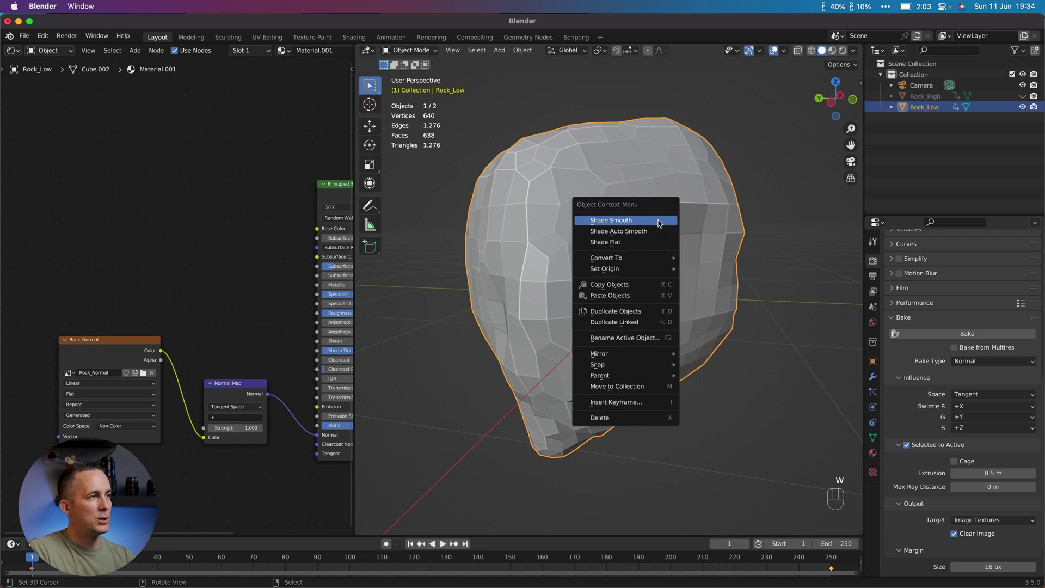
click(874, 436)
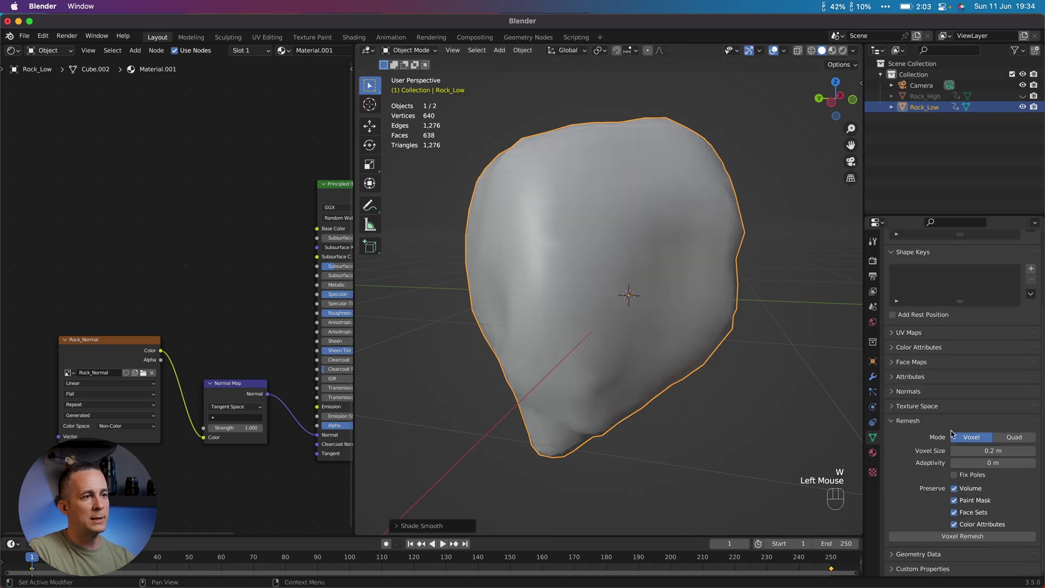
scroll(down, 3)
click(904, 397)
click(952, 412)
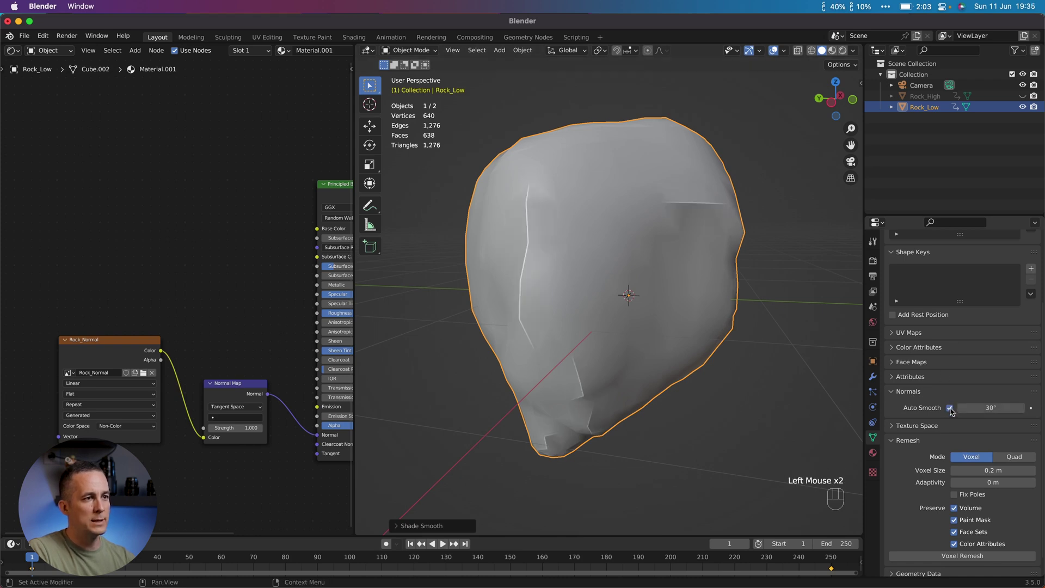
click(953, 412)
click(924, 95)
click(1027, 100)
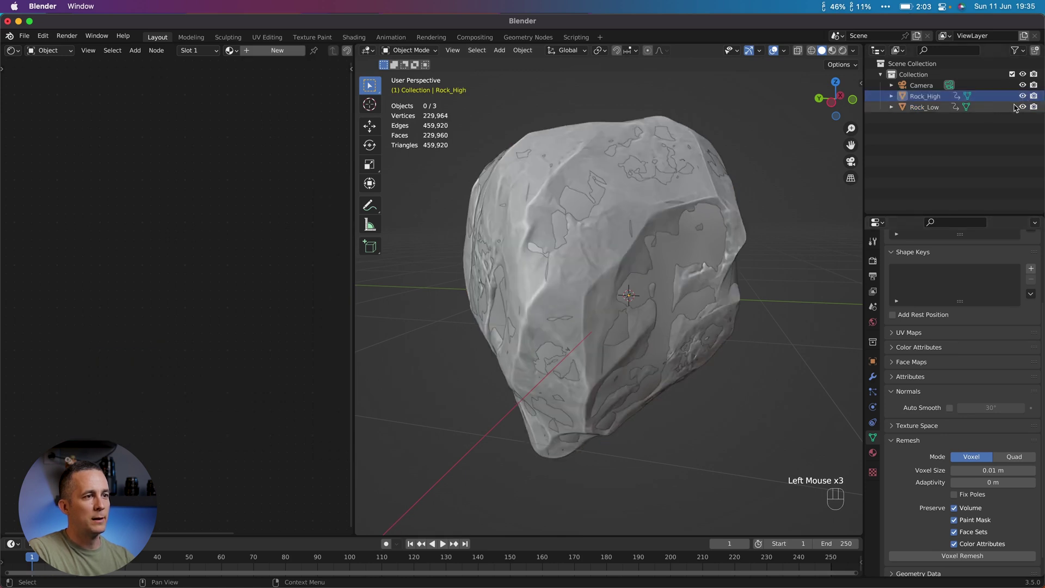
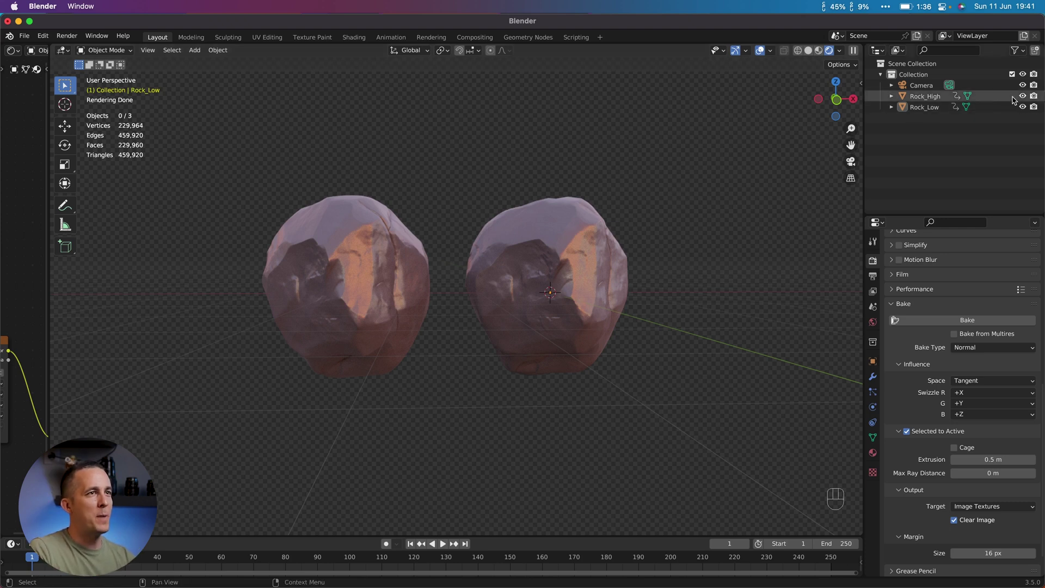
Duplicate Rock_Low as Rock_Low.001 and hide both original rocks
click(1022, 99)
click(920, 111)
key(shift+d)
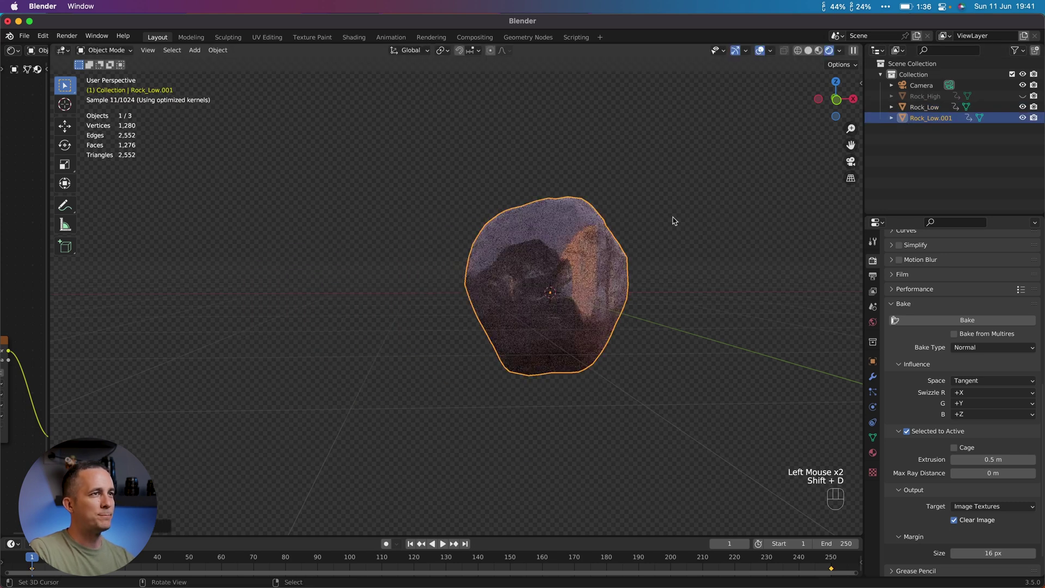
click(1024, 109)
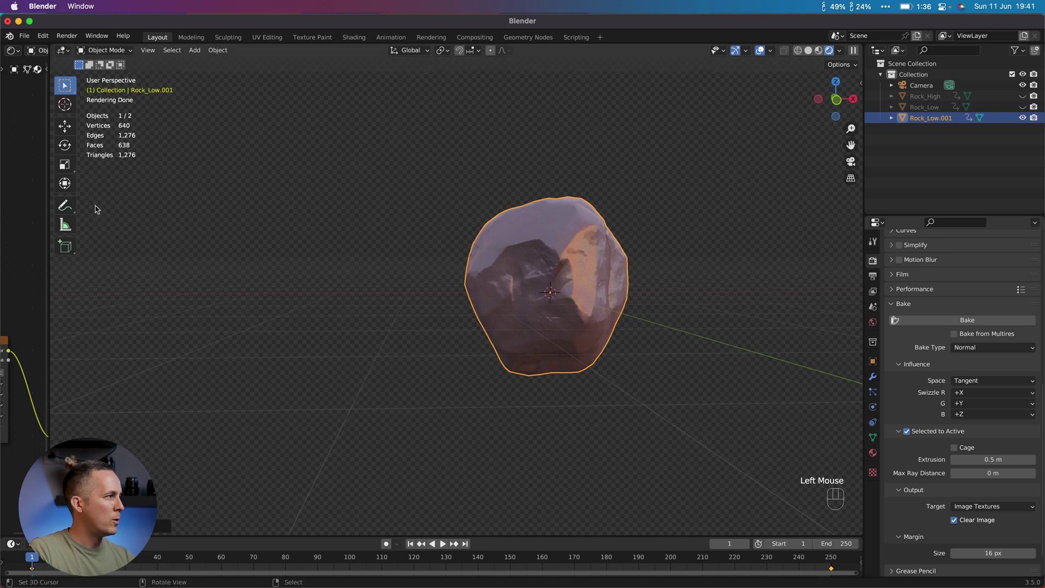
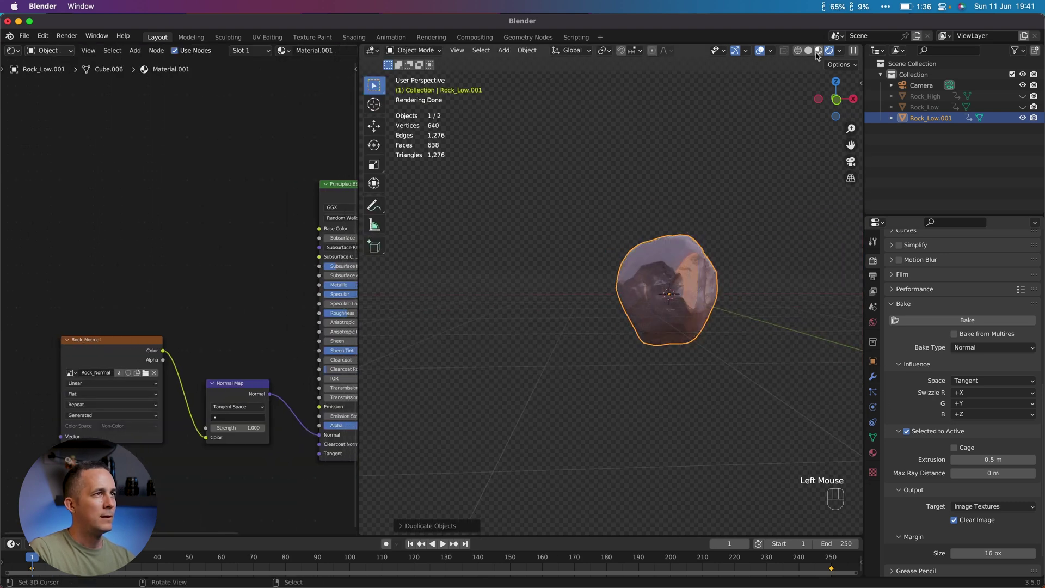
Switch to solid shading and unlink the Rock_Normal image from the duplicate's Image Texture node
click(813, 55)
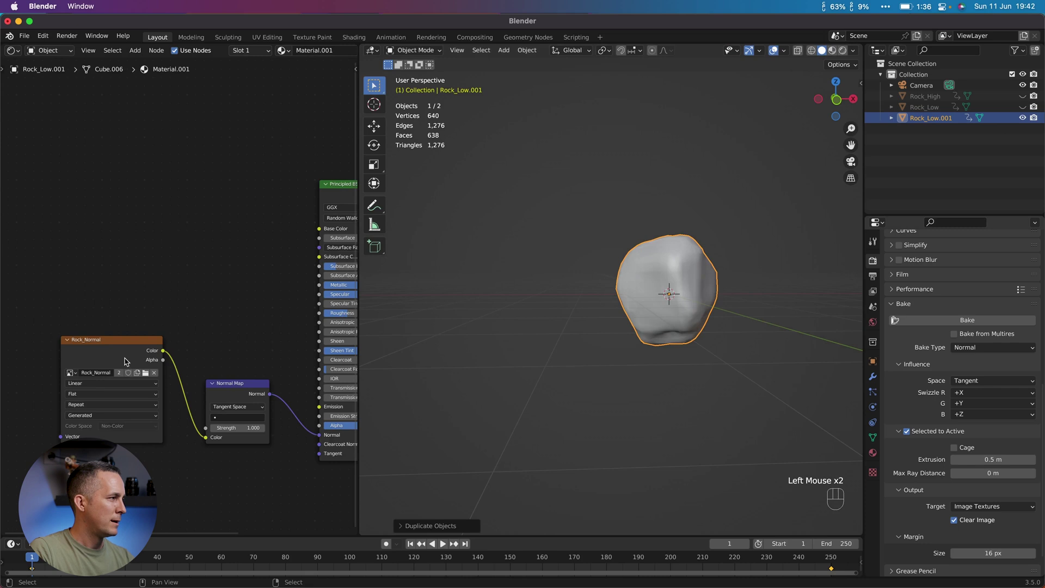
click(160, 376)
scroll(up, 3)
drag(685, 271, 590, 296)
drag(596, 292, 518, 309)
drag(571, 299, 627, 288)
middle_click(628, 279)
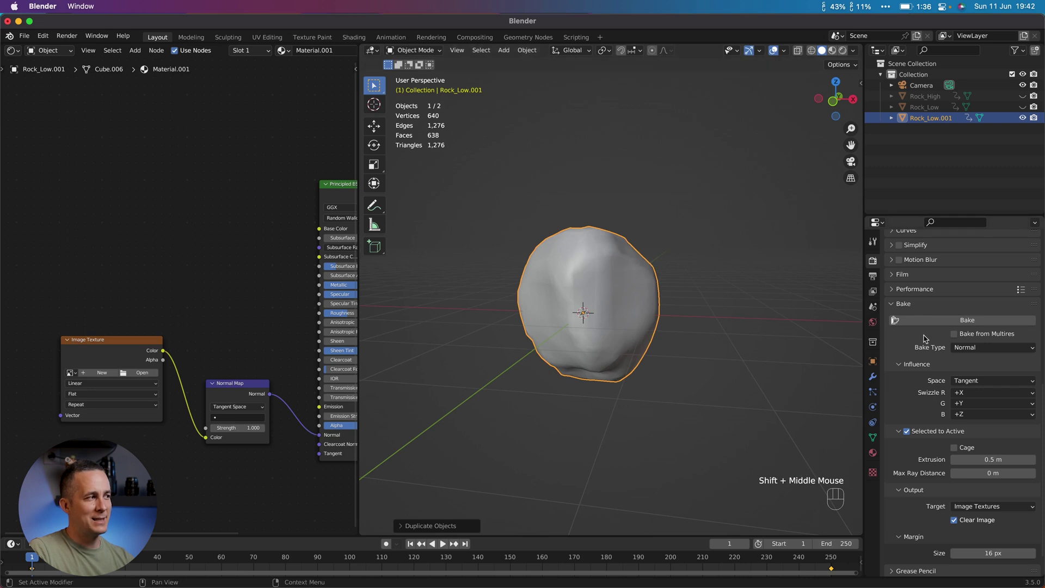
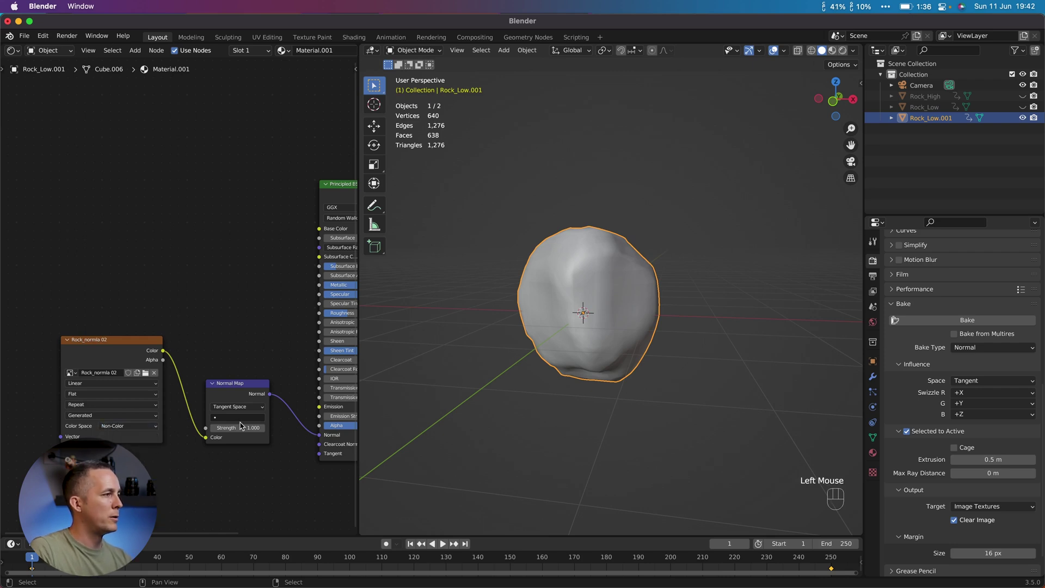
Add Multiresolution and Shrinkwrap modifiers to Rock_Low.001
middle_click(238, 369)
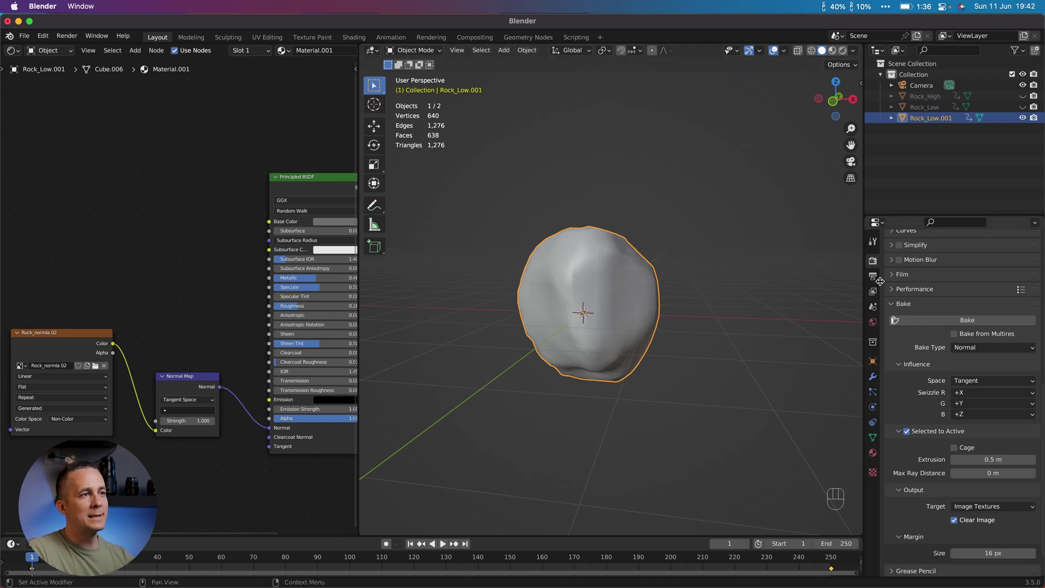
click(878, 377)
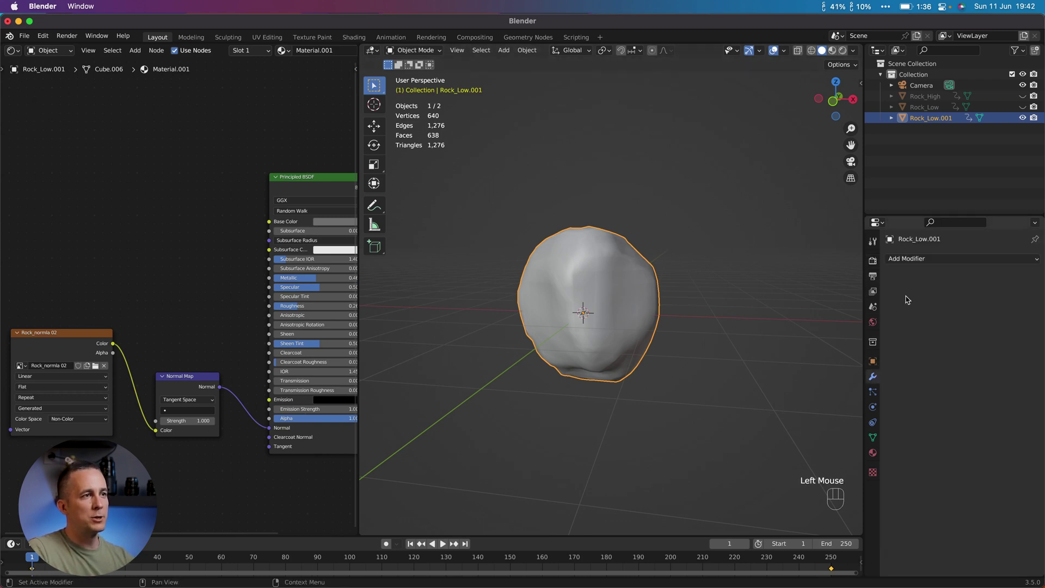
click(905, 262)
click(833, 402)
middle_click(618, 315)
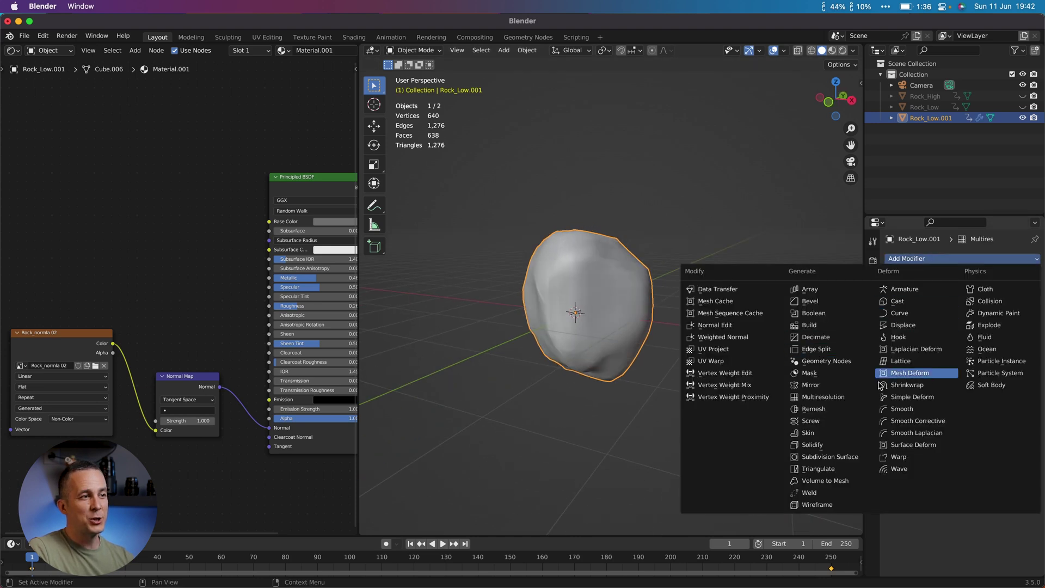
click(916, 385)
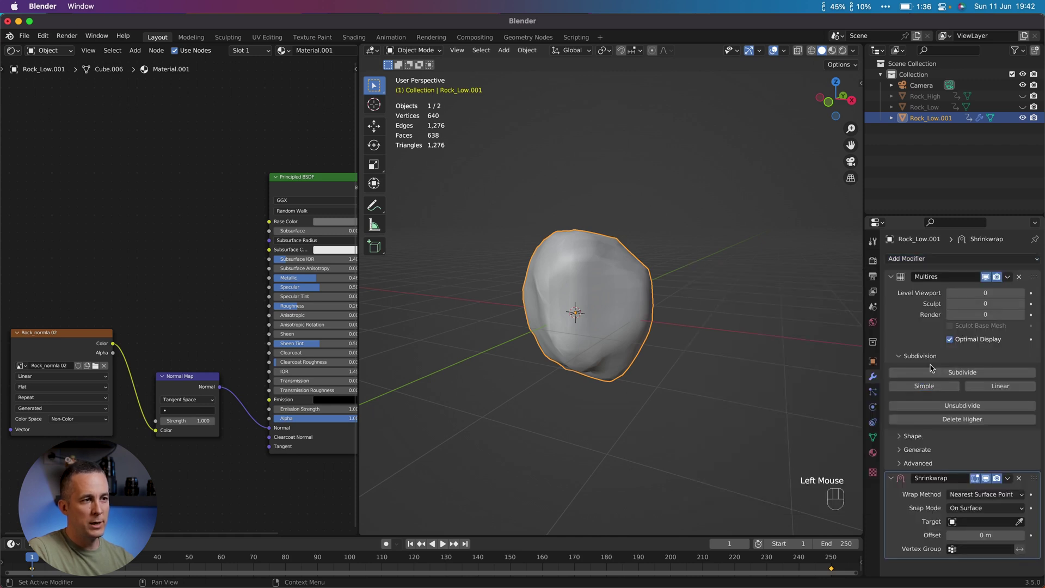
Set the Shrinkwrap target to Rock_High and make Rock_High visible again
scroll(down, 3)
drag(1008, 526, 956, 411)
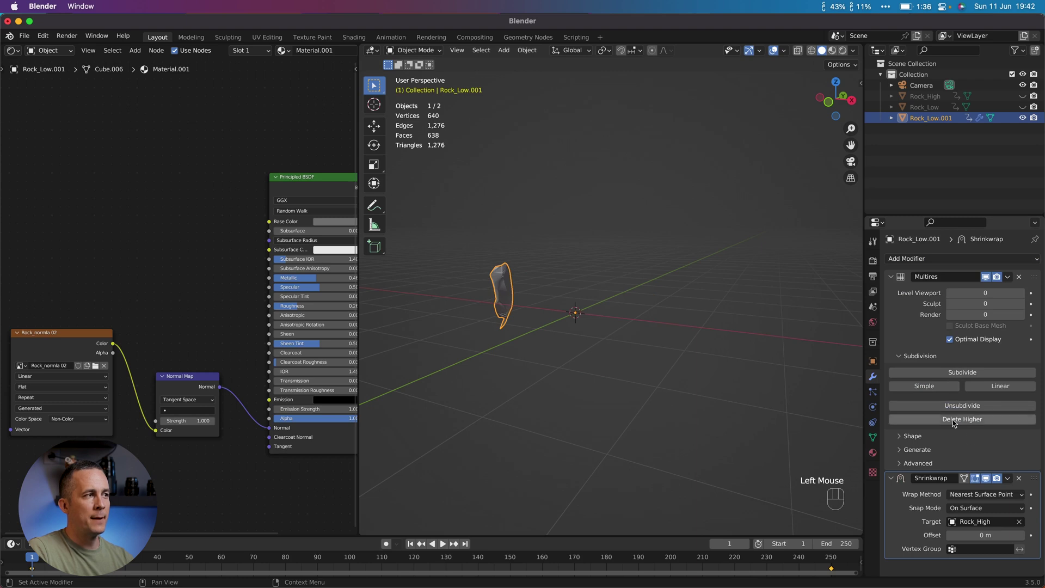
scroll(up, 3)
scroll(down, 3)
scroll(up, 3)
key(super+z)
click(1025, 98)
scroll(down, 3)
Clear Rock_High's location to the origin, hide it, and retarget Rock_Low.001's Shrinkwrap to it
right_click(449, 280)
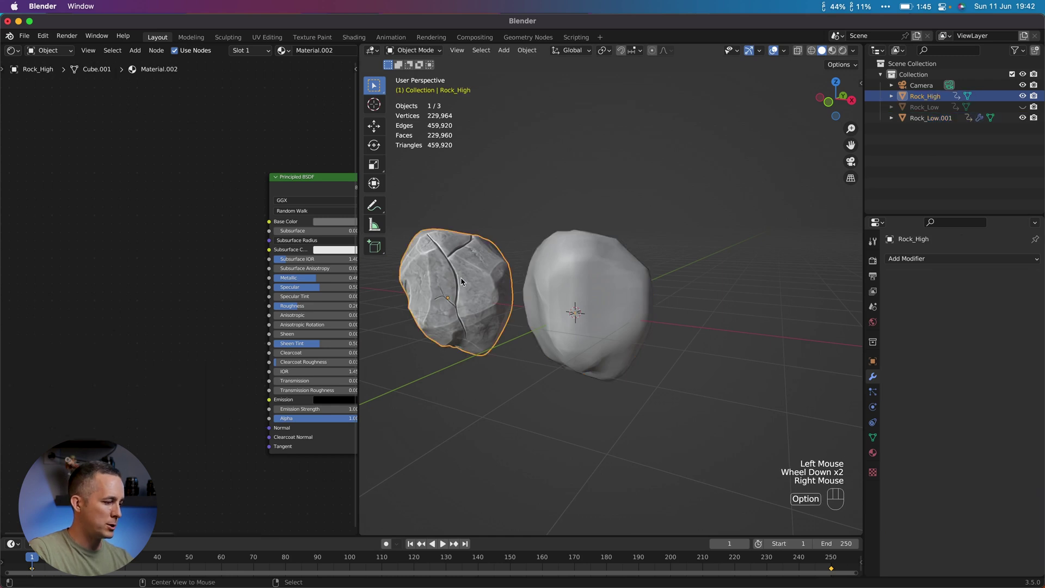
key(alt+g)
scroll(up, 3)
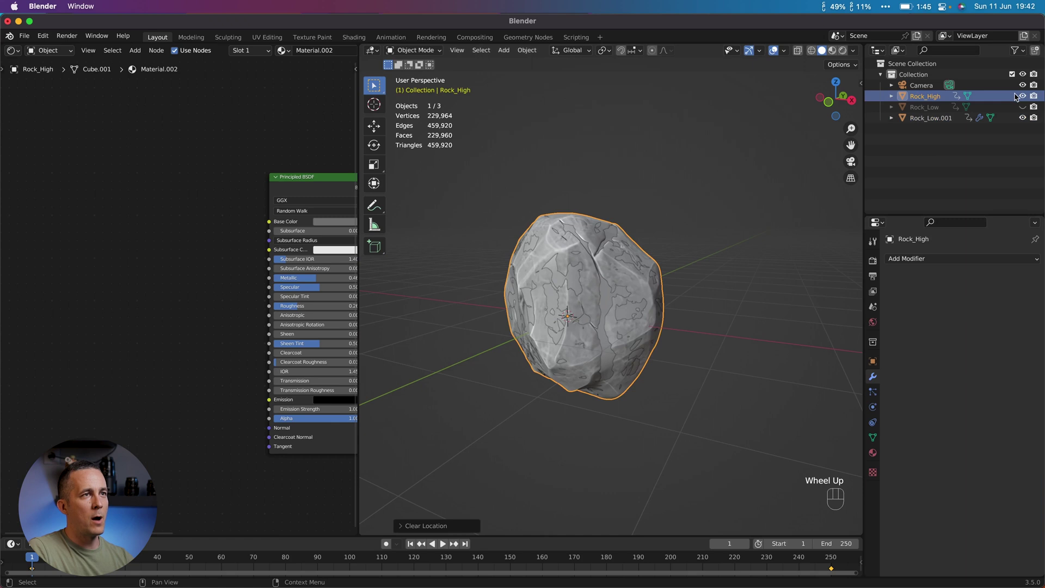
click(1024, 97)
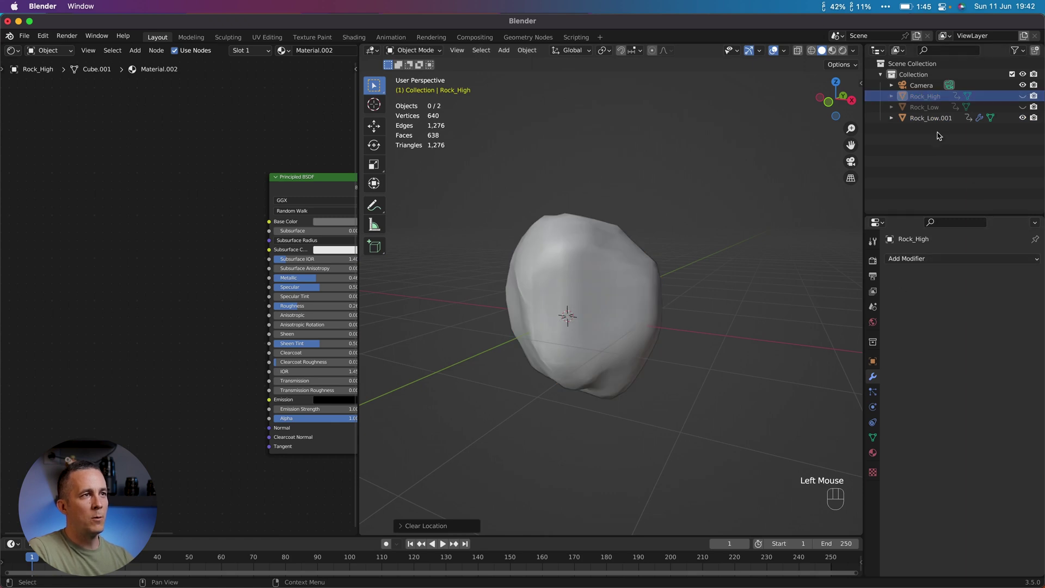
click(938, 124)
drag(997, 520, 949, 407)
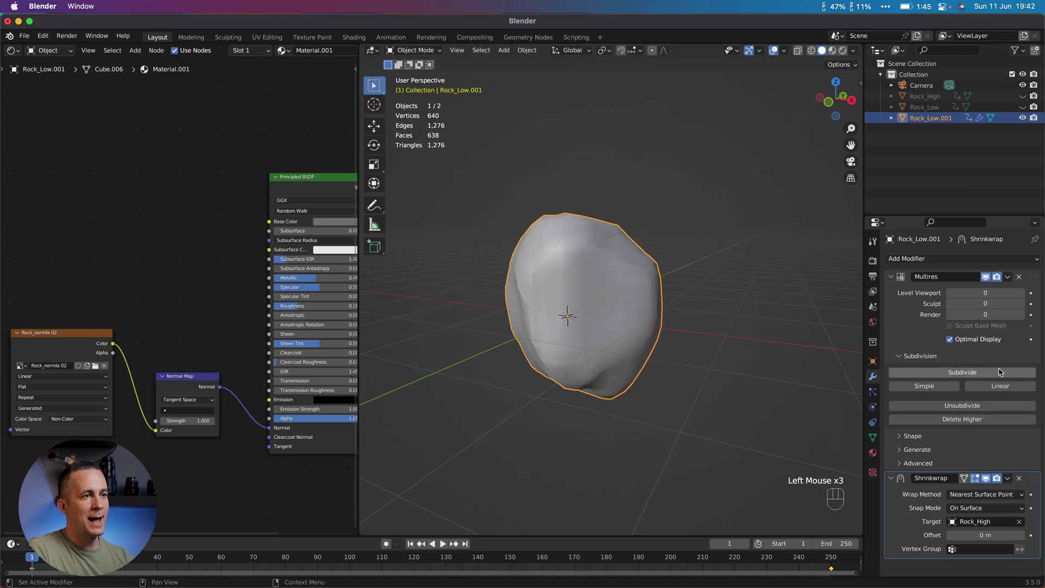
Subdivide Rock_Low.001's Multires to five levels capturing the high-poly detail
click(963, 374)
click(963, 373)
click(963, 374)
click(963, 374)
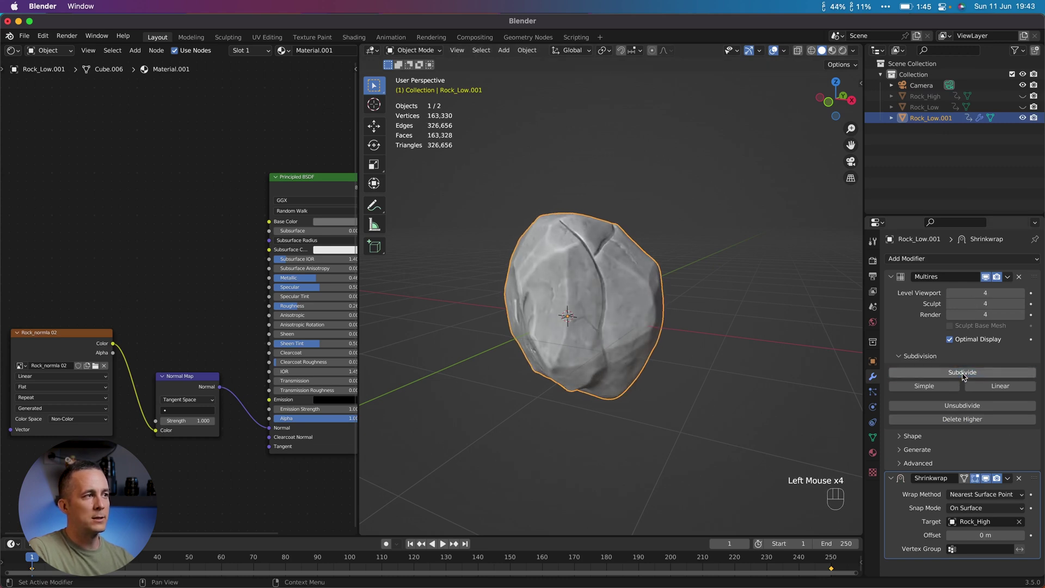
click(965, 372)
Inspect the captured detail, set the viewport level to 0 and apply the Shrinkwrap
middle_click(610, 295)
drag(588, 289, 648, 294)
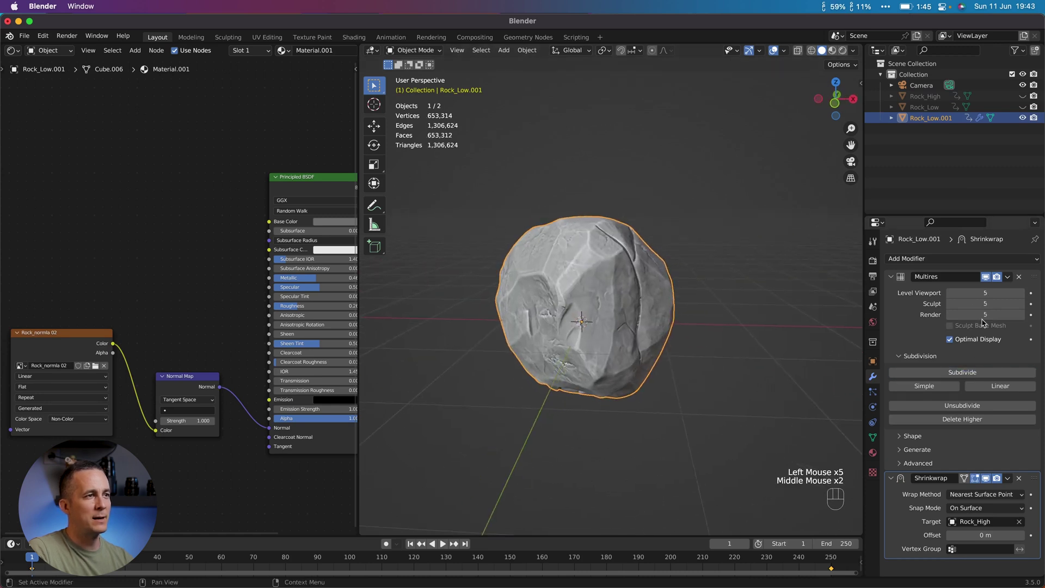
drag(652, 295, 523, 285)
drag(606, 280, 572, 281)
drag(618, 279, 586, 285)
drag(683, 285, 612, 282)
drag(602, 299, 608, 290)
middle_click(645, 280)
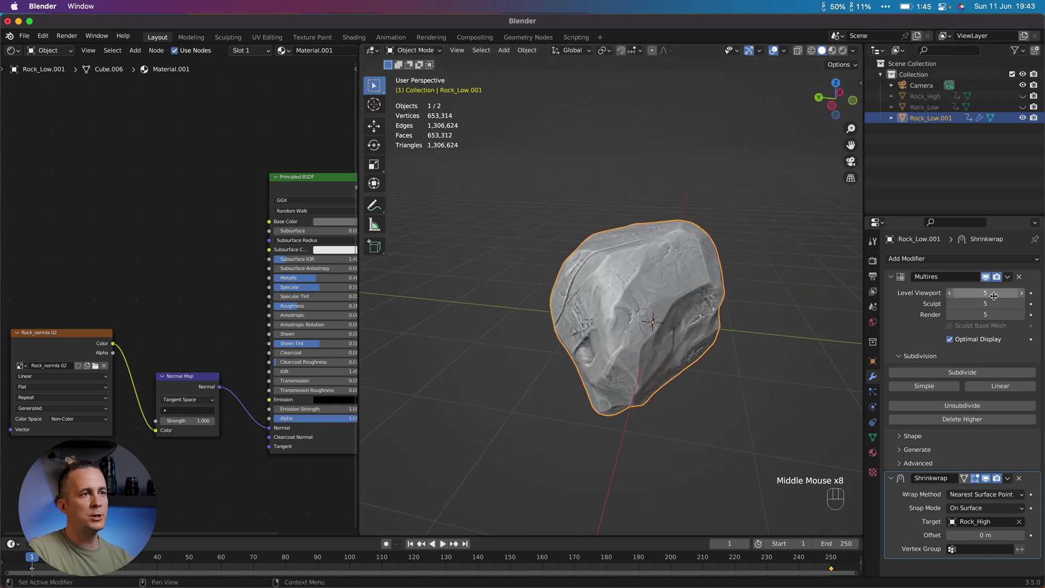
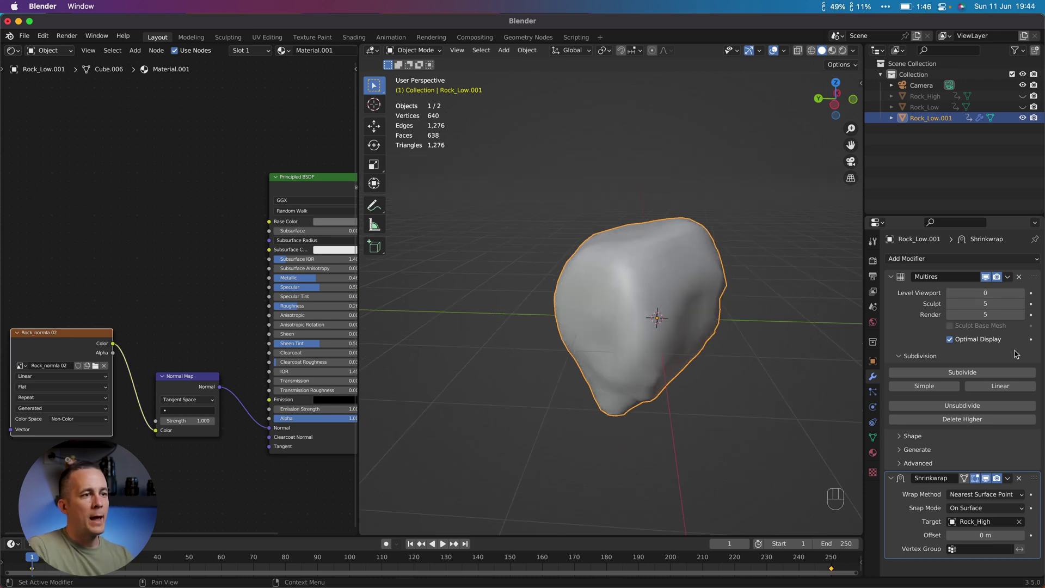
drag(1010, 482, 968, 492)
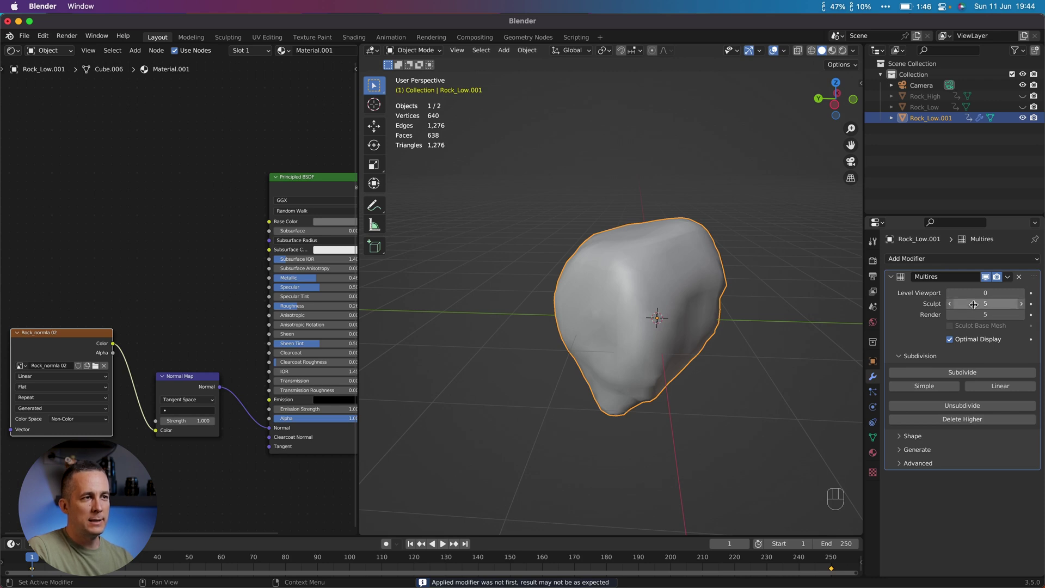
Run a Bake from Multires normals bake for Rock_Low.001 in Render Properties
click(887, 320)
scroll(down, 3)
scroll(down, 3)
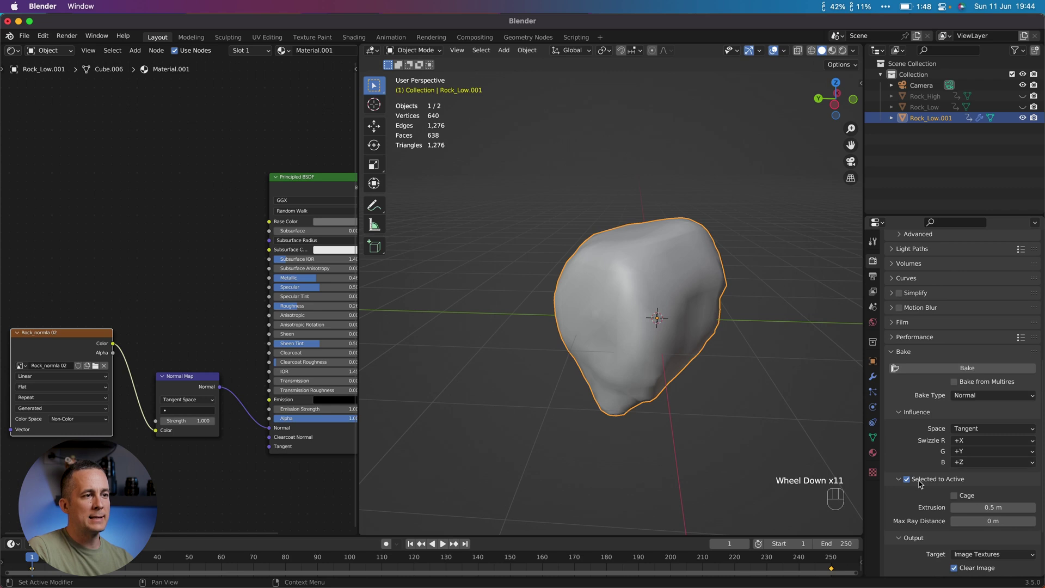
click(908, 483)
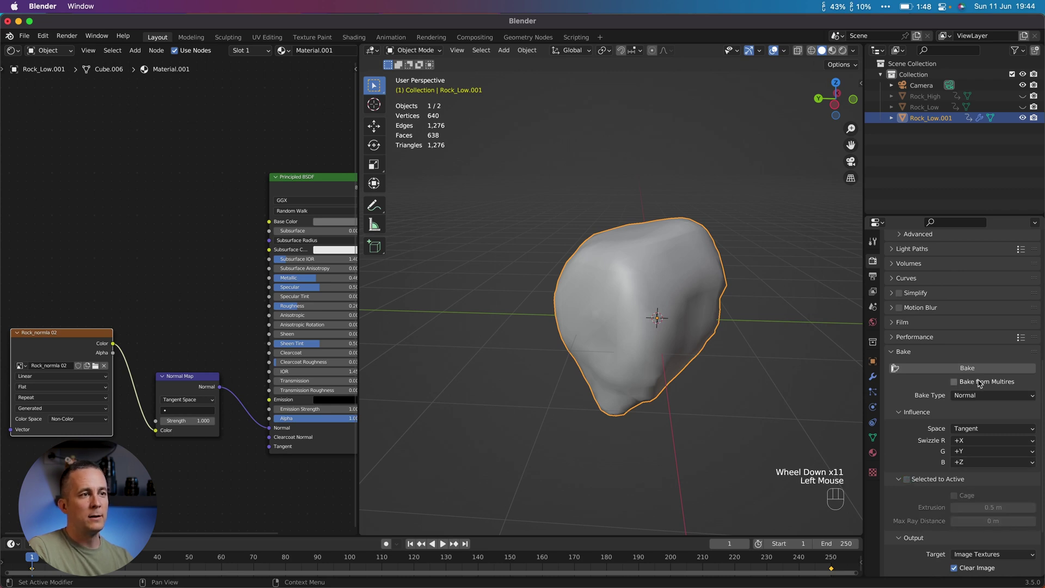
click(955, 382)
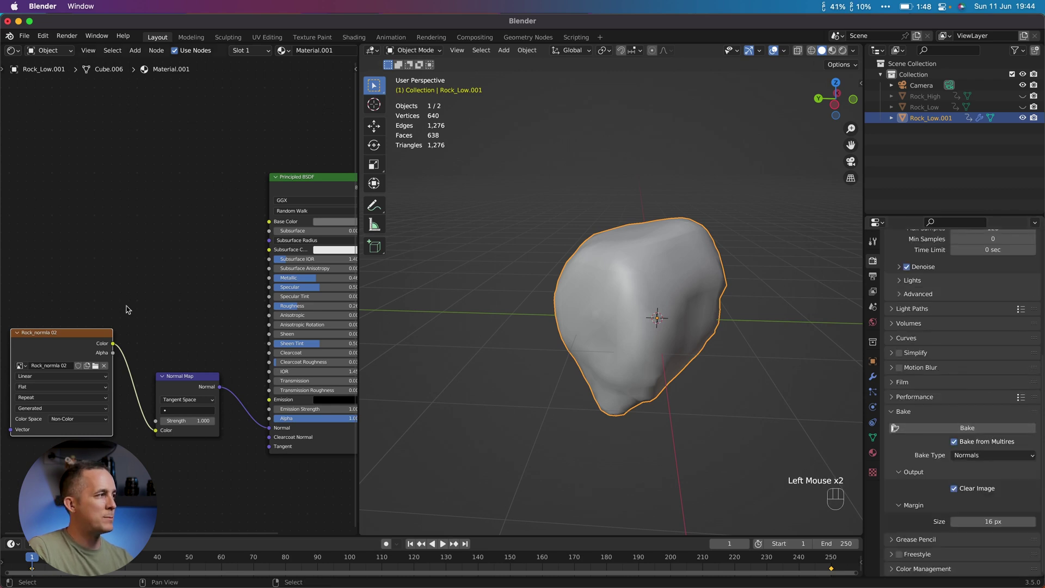
click(73, 336)
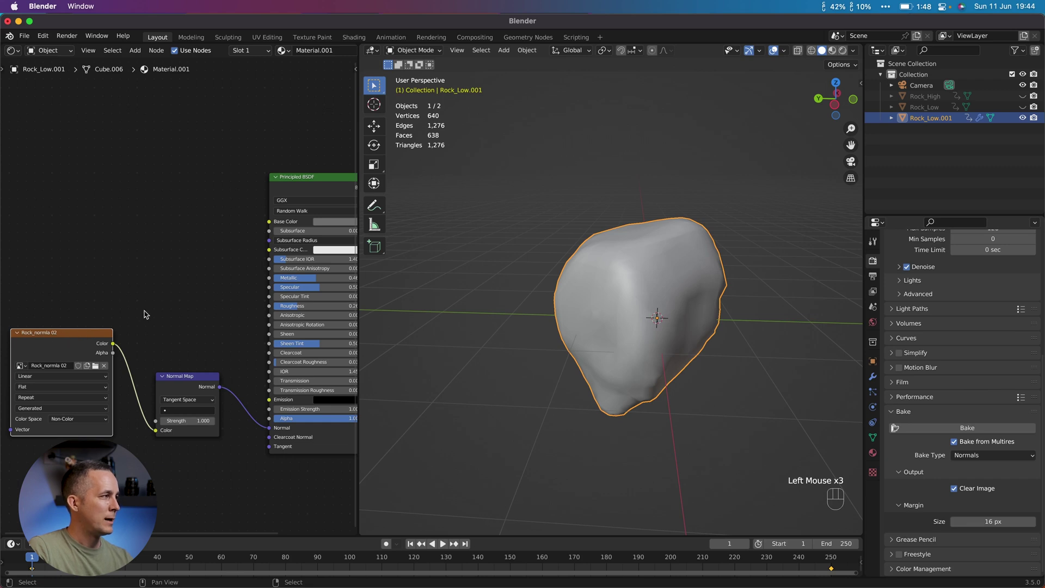
drag(149, 295, 78, 338)
click(78, 338)
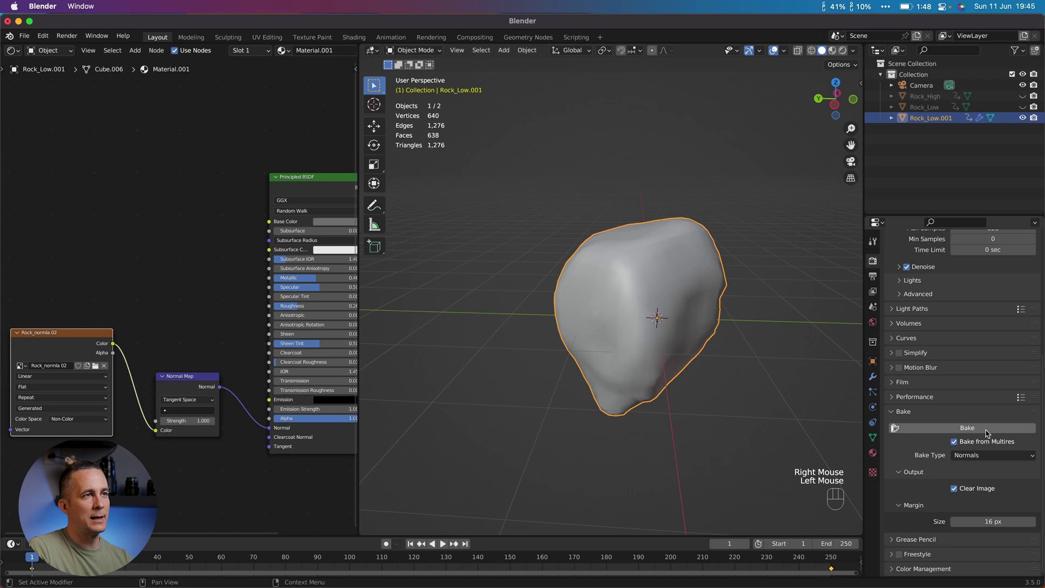
click(989, 434)
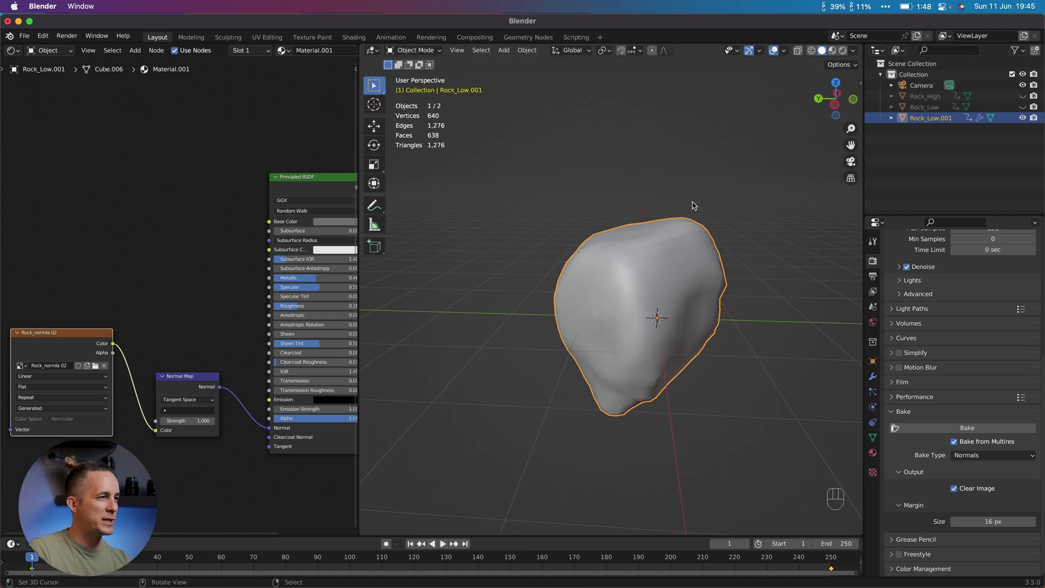
View Rock_Low.001 in material preview showing the baked normal-map detail
click(750, 221)
click(835, 50)
drag(671, 271, 656, 263)
middle_click(650, 248)
middle_click(677, 248)
middle_click(633, 250)
drag(272, 431, 257, 430)
drag(223, 389, 275, 429)
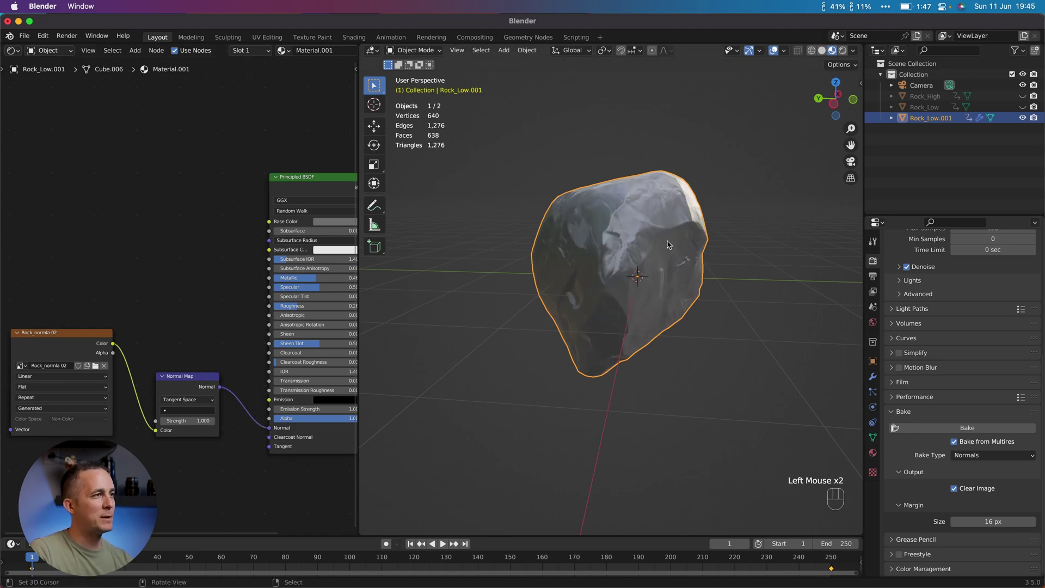
drag(653, 237, 640, 241)
drag(613, 242, 541, 241)
drag(589, 231, 540, 227)
drag(564, 238, 562, 239)
middle_click(647, 240)
Inspect the baked rock in rendered shading from all sides
click(848, 53)
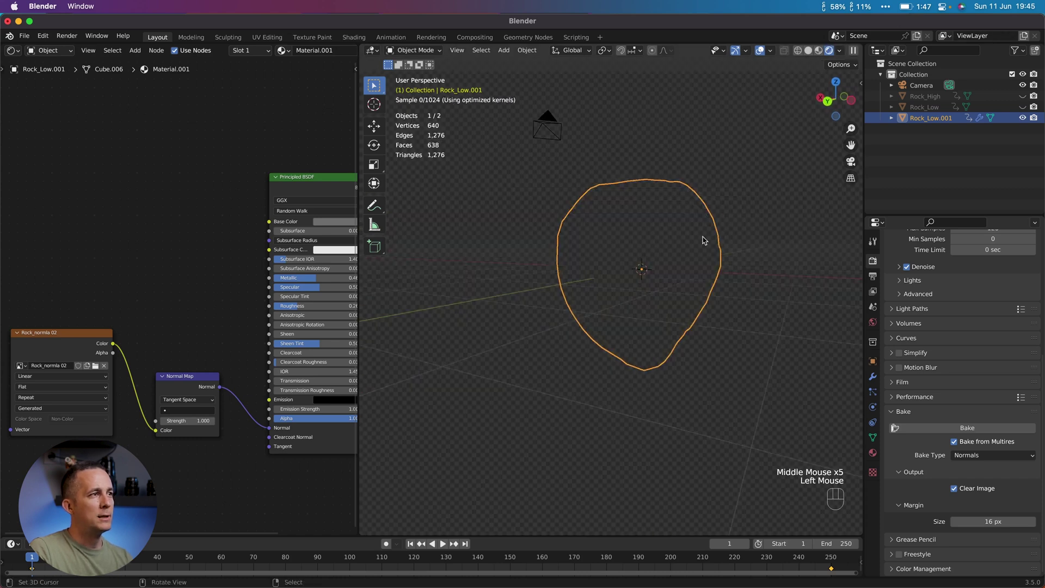
drag(700, 251, 692, 241)
drag(678, 235, 632, 236)
drag(673, 235, 631, 228)
drag(644, 231, 626, 202)
drag(626, 217, 524, 226)
drag(630, 274, 615, 303)
drag(619, 278, 593, 239)
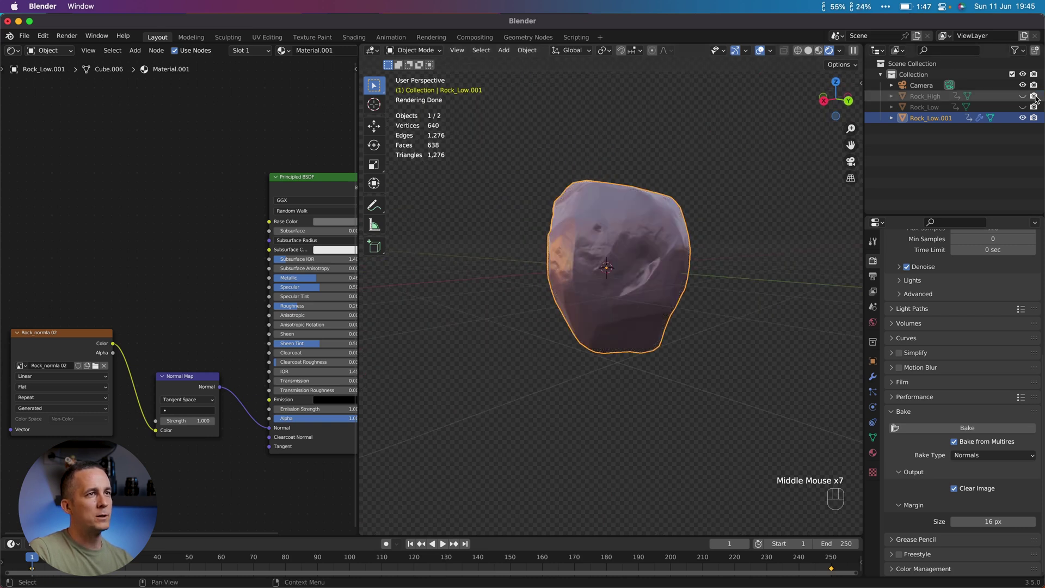
Show Rock_High alone to compare its detail against the baked rock
click(1025, 99)
click(1028, 119)
drag(641, 249, 622, 248)
drag(645, 240, 586, 242)
click(822, 53)
drag(643, 225, 618, 227)
middle_click(644, 231)
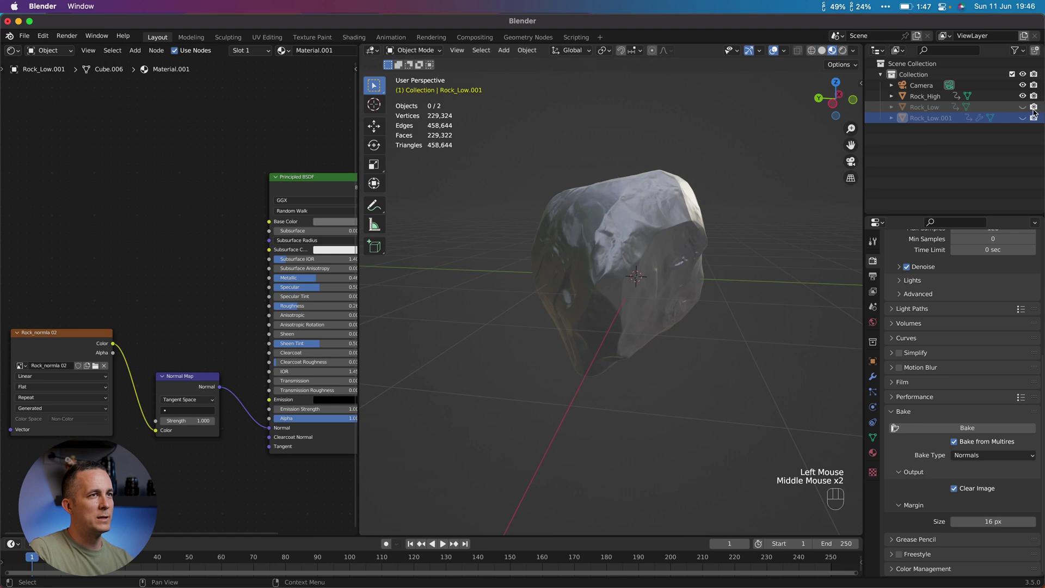
Hide Rock_High again and bring back the baked Rock_Low.001
click(1023, 117)
click(1027, 100)
drag(675, 233, 646, 235)
middle_click(637, 225)
drag(629, 226, 604, 270)
scroll(up, 3)
middle_click(614, 268)
drag(635, 258, 659, 249)
scroll(down, 3)
Remove the Multires modifier, leaving a 640-vertex mesh showing detail only via the normal map
click(877, 381)
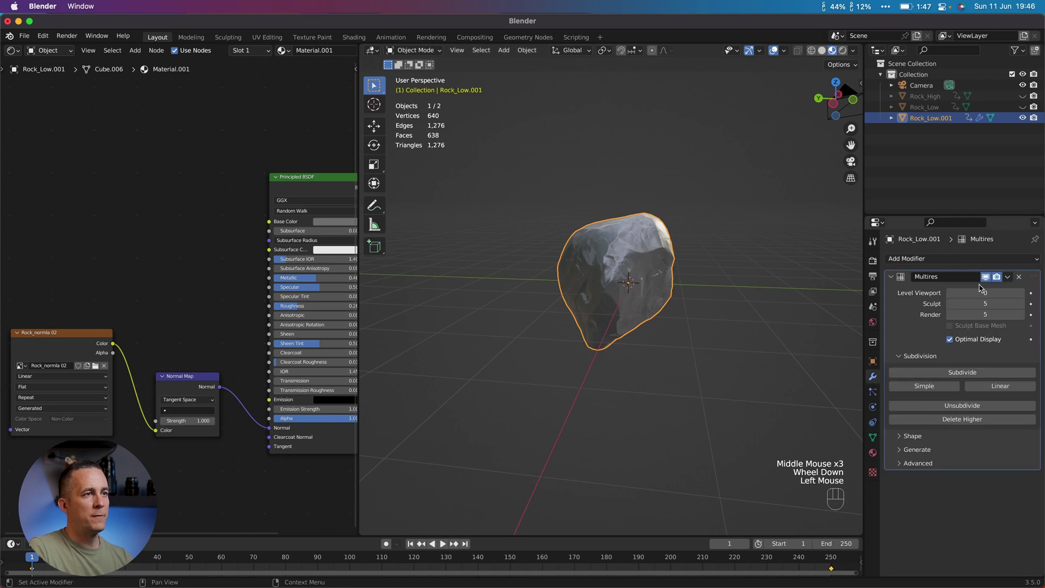
drag(1008, 276, 996, 289)
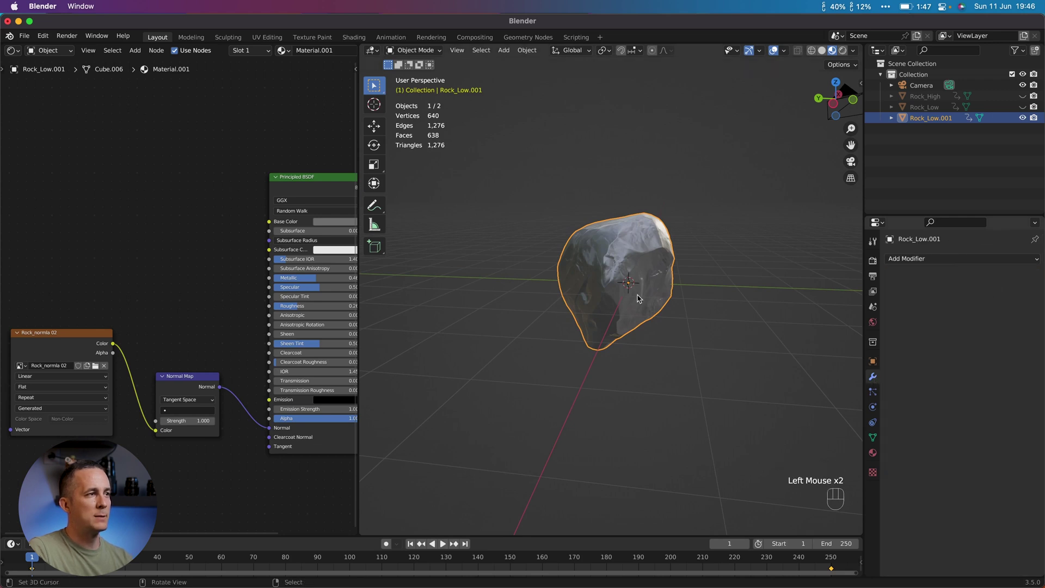
middle_click(622, 288)
scroll(up, 3)
drag(628, 258, 648, 286)
scroll(up, 3)
drag(614, 259, 606, 233)
scroll(down, 3)
drag(623, 248, 639, 264)
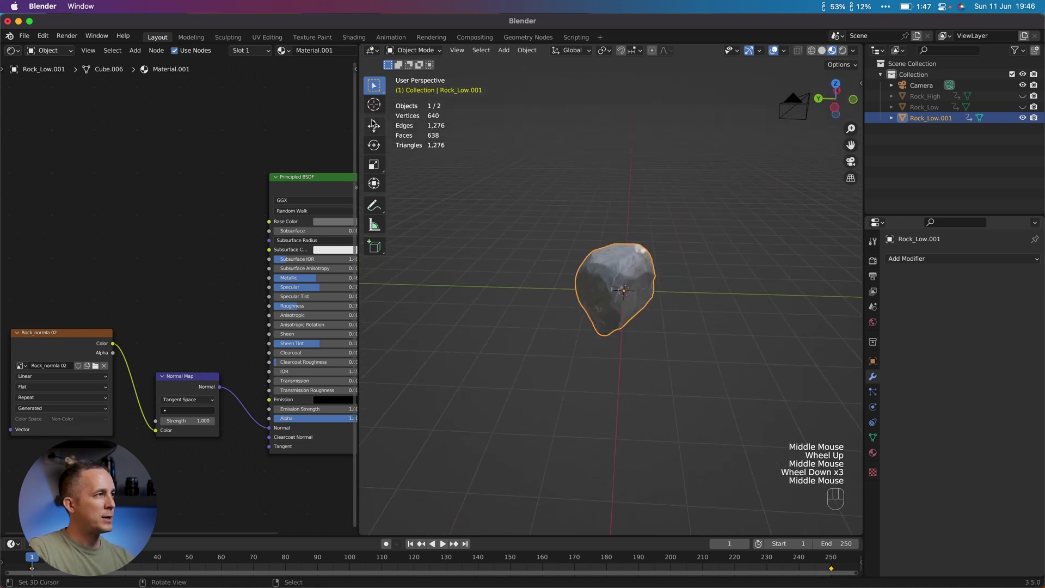
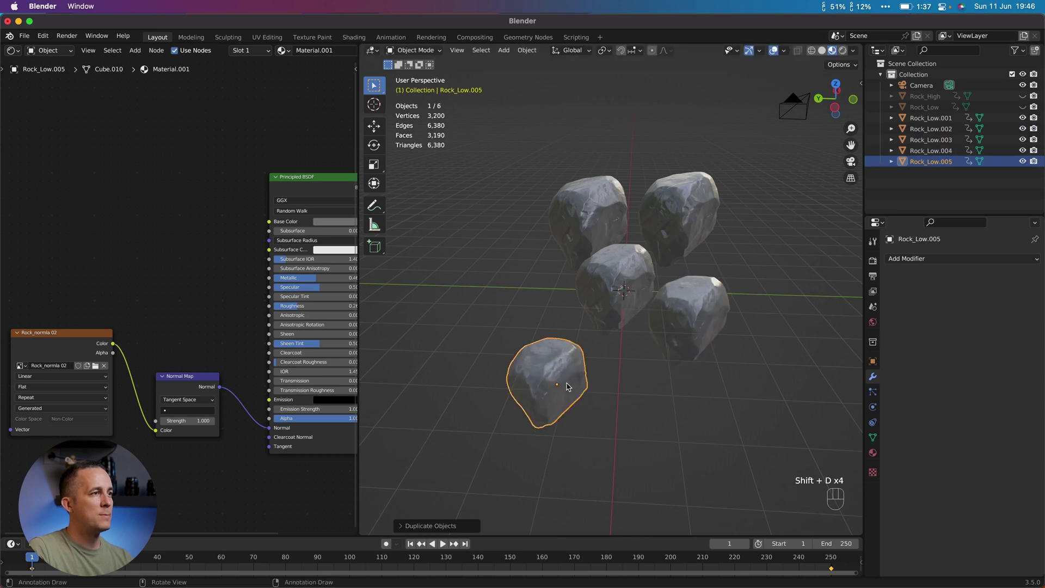
Duplicate Rock_Low.001 five times with Shift+D, placing each copy to grow the rock cluster
key(shift+d)
key(shift+d)
key(shift+d)
key(shift+d)
key(shift+d)
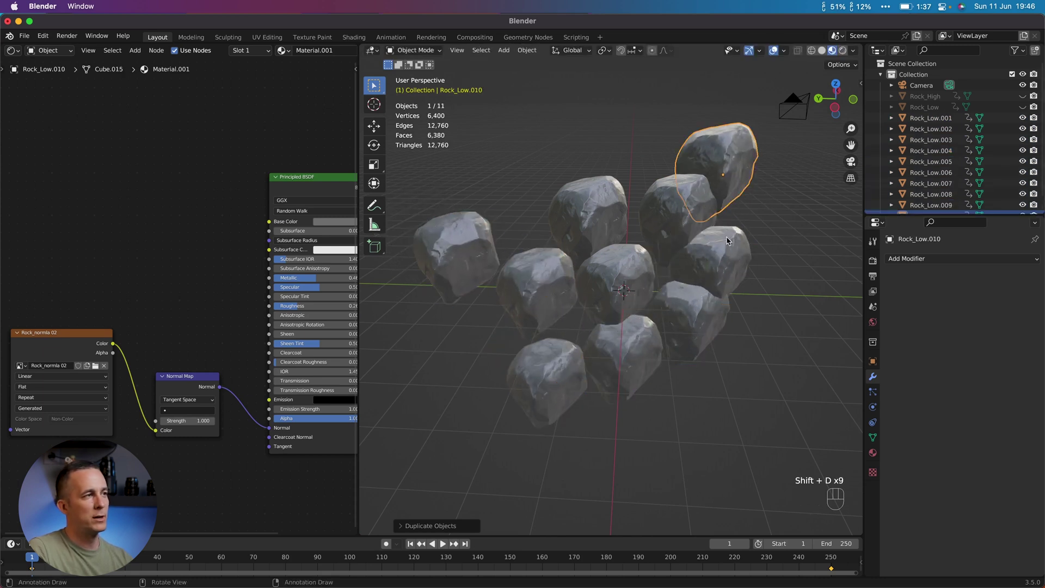
Orbit and zoom around the eleven-rock cluster to inspect its arrangement and baked surface detail
scroll(down, 3)
drag(652, 270, 608, 265)
drag(633, 253, 559, 251)
middle_click(517, 254)
middle_click(727, 261)
drag(616, 218, 704, 296)
drag(627, 294, 664, 260)
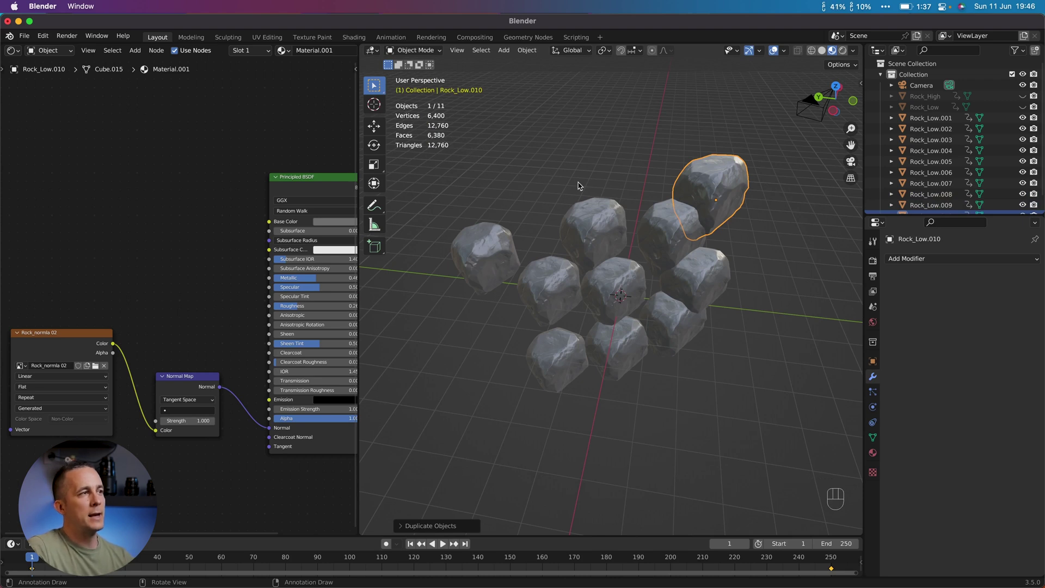
drag(618, 237, 606, 203)
middle_click(640, 277)
scroll(down, 3)
drag(591, 284, 670, 274)
right_click(652, 186)
drag(555, 287, 658, 289)
drag(628, 285, 596, 281)
scroll(up, 3)
drag(637, 276, 586, 273)
scroll(down, 3)
drag(641, 272, 594, 274)
drag(588, 261, 570, 262)
scroll(down, 3)
drag(614, 254, 603, 254)
drag(638, 250, 552, 248)
drag(592, 244, 595, 243)
drag(653, 220, 635, 237)
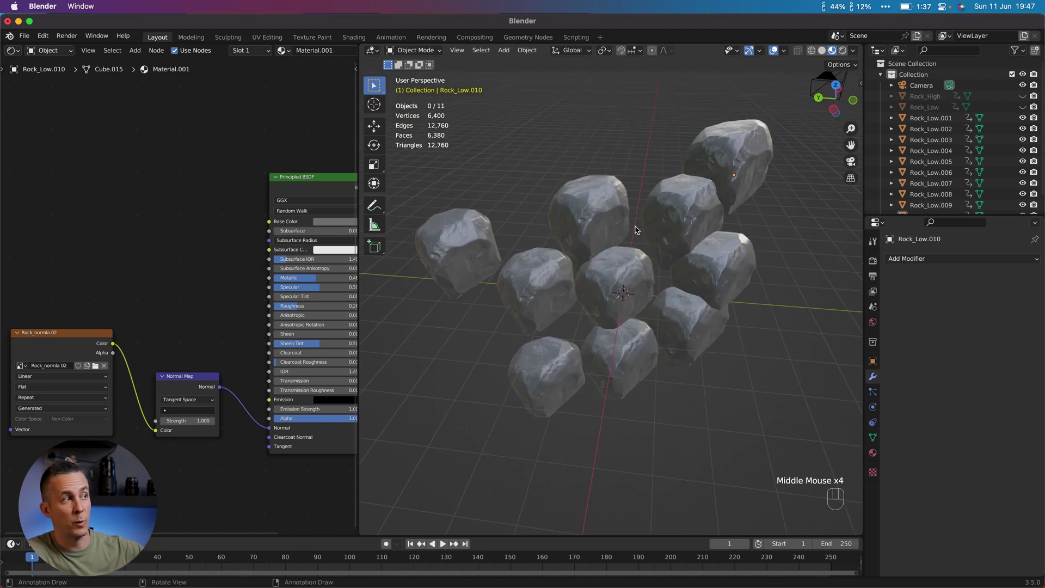
middle_click(680, 279)
scroll(down, 3)
middle_click(659, 260)
scroll(up, 3)
middle_click(654, 261)
drag(695, 266, 671, 262)
drag(651, 264, 692, 270)
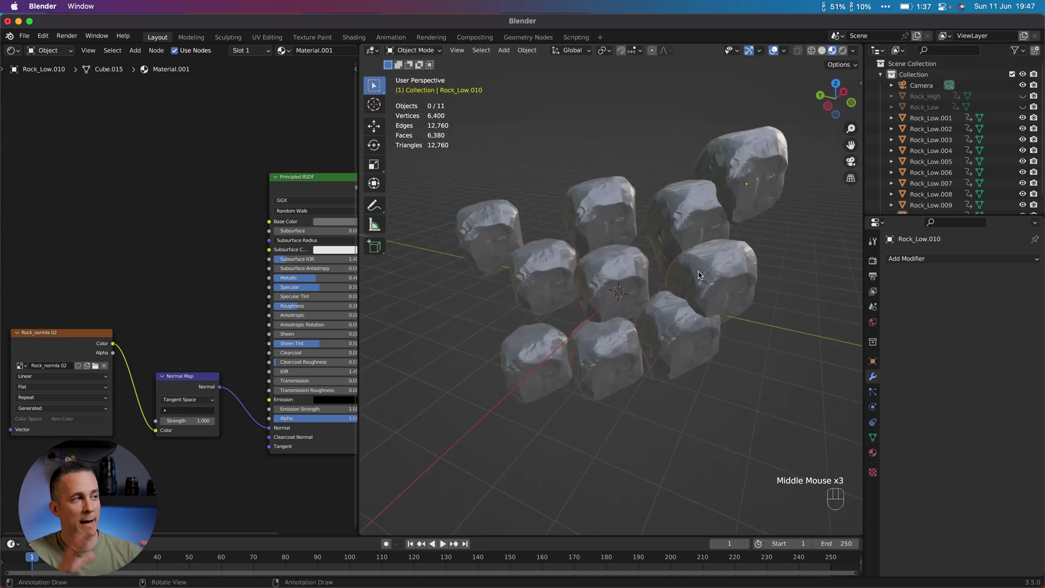